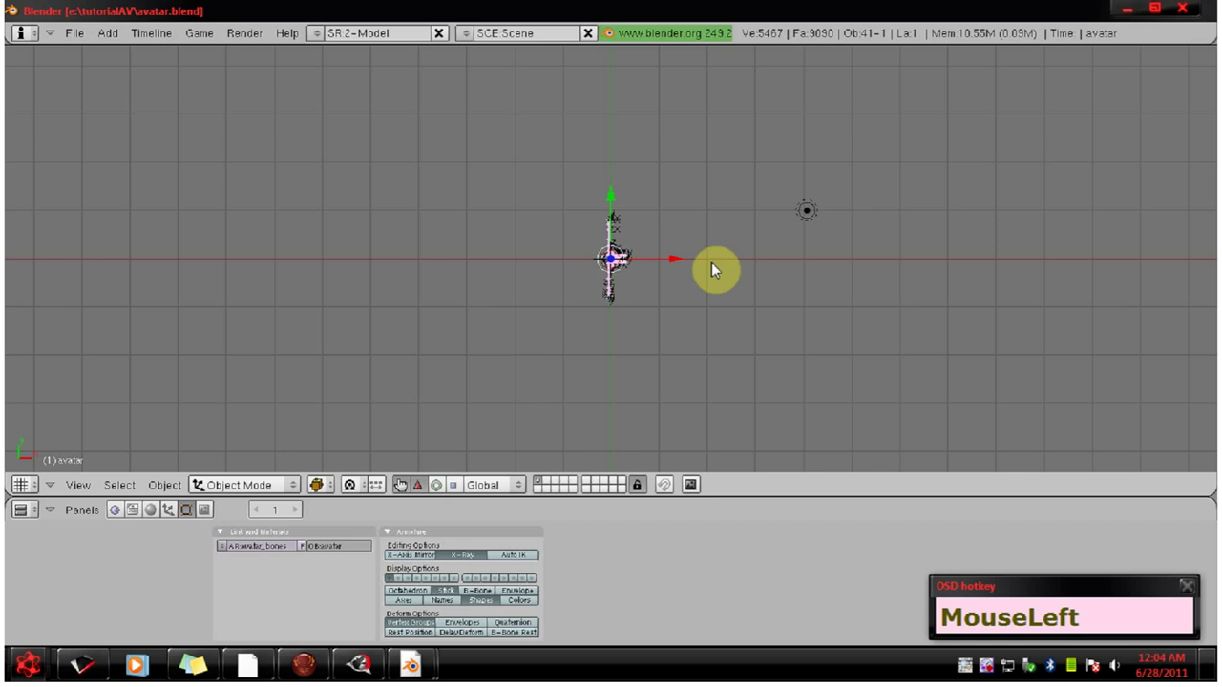
# Frame the avatar and its armature in a close straight-on front view
pyautogui.press('KP_3')
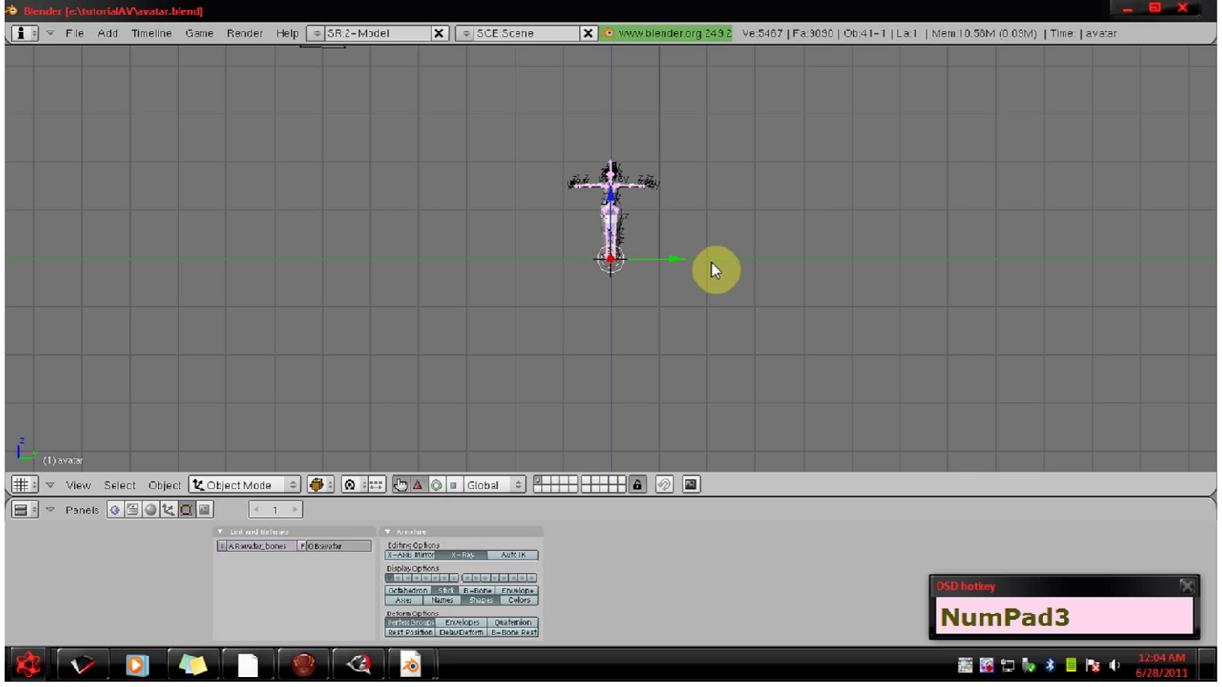
pyautogui.press('KP_Decimal')
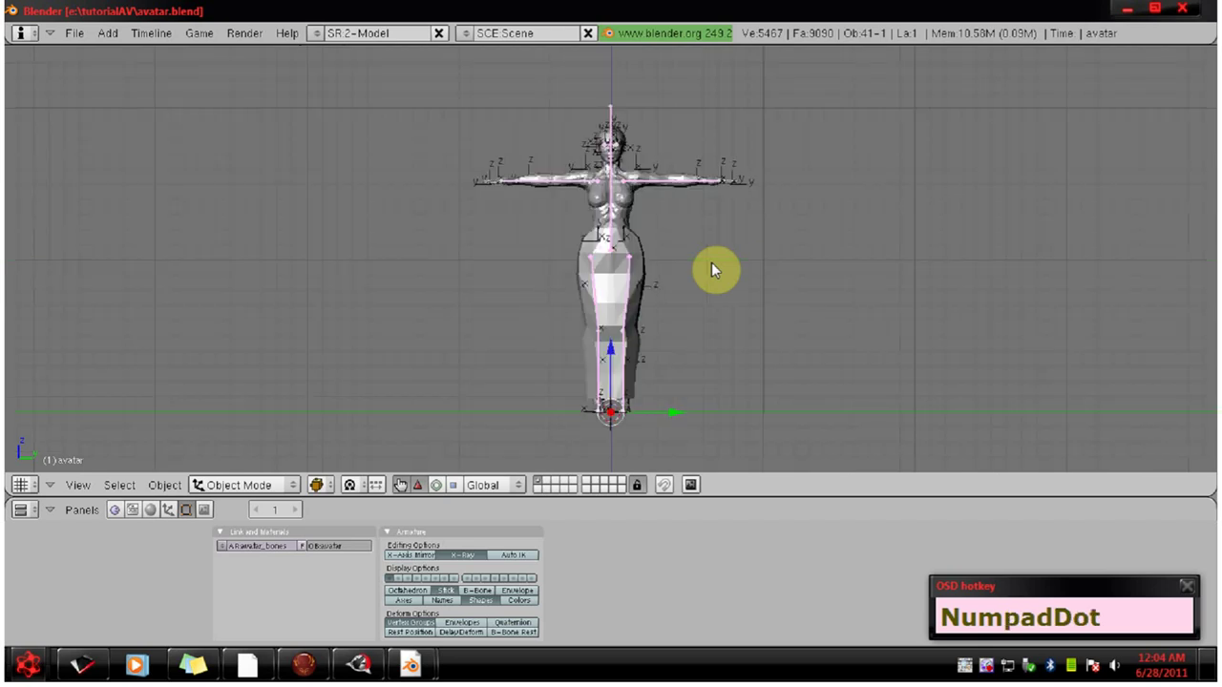
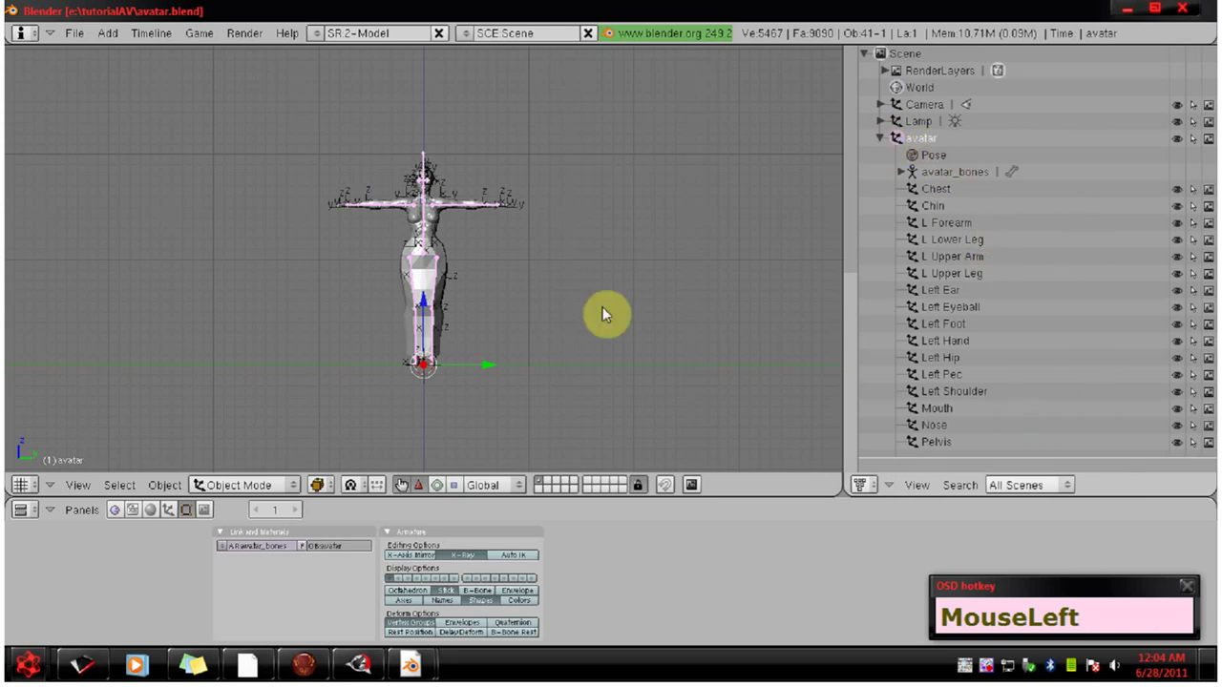
# Scroll the Outliner down through the avatar's bones and mesh parts
pyautogui.scroll(-3)
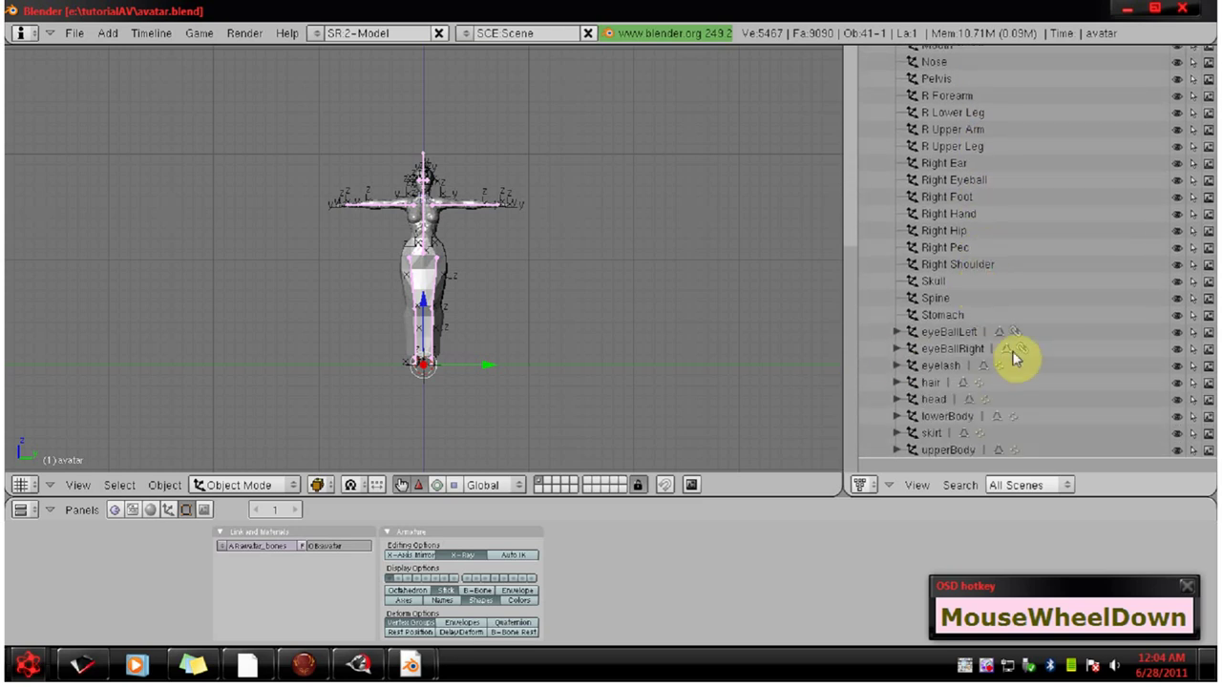
# Browse the avatar's children in the Outliner and inspect individual mesh parts
pyautogui.scroll(3)
pyautogui.scroll(-3)
pyautogui.scroll(3)
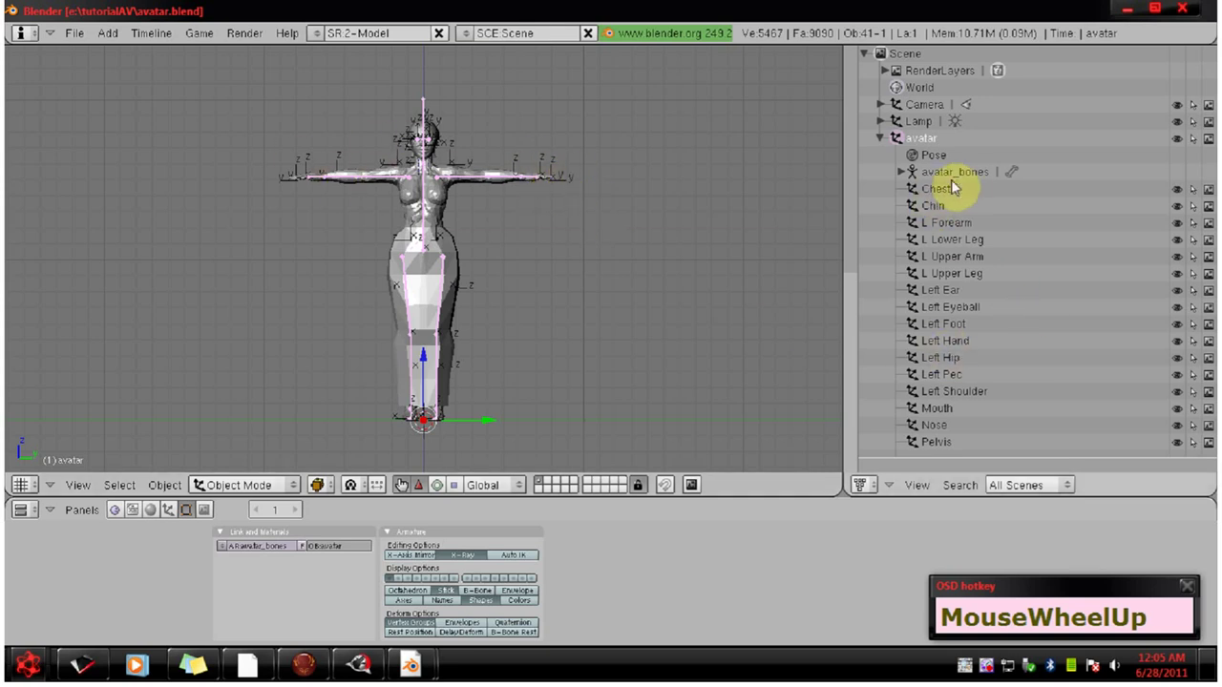
pyautogui.click(952, 174)
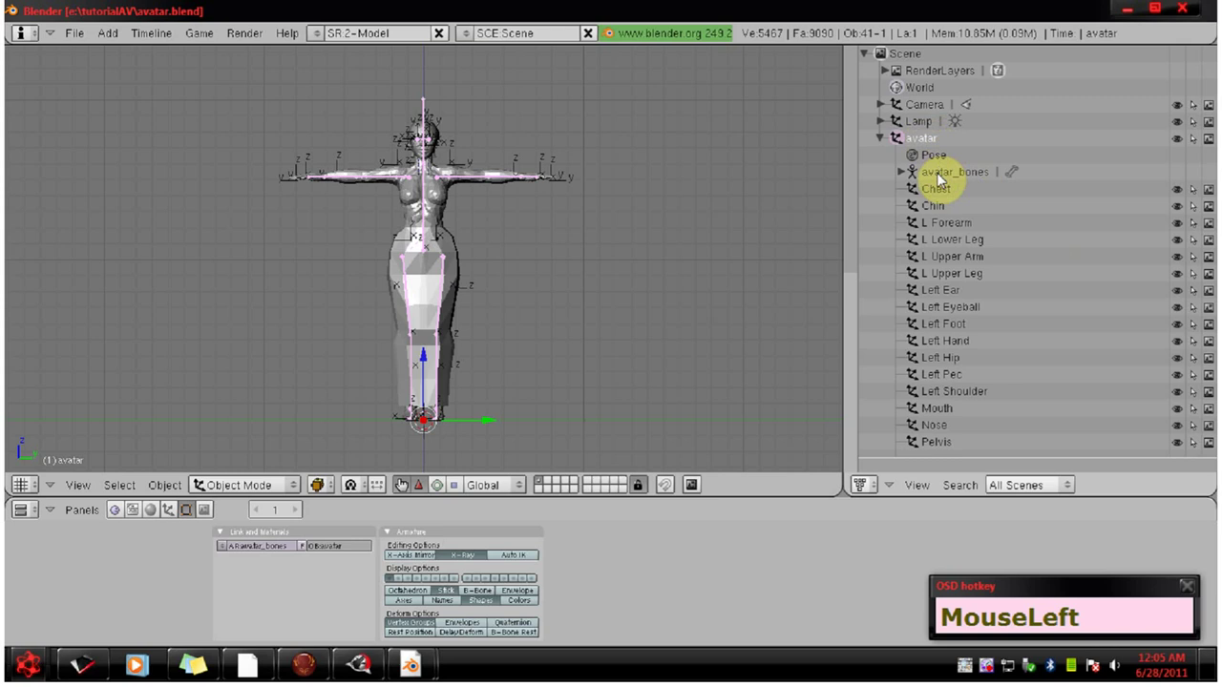
pyautogui.scroll(-3)
pyautogui.scroll(-3)
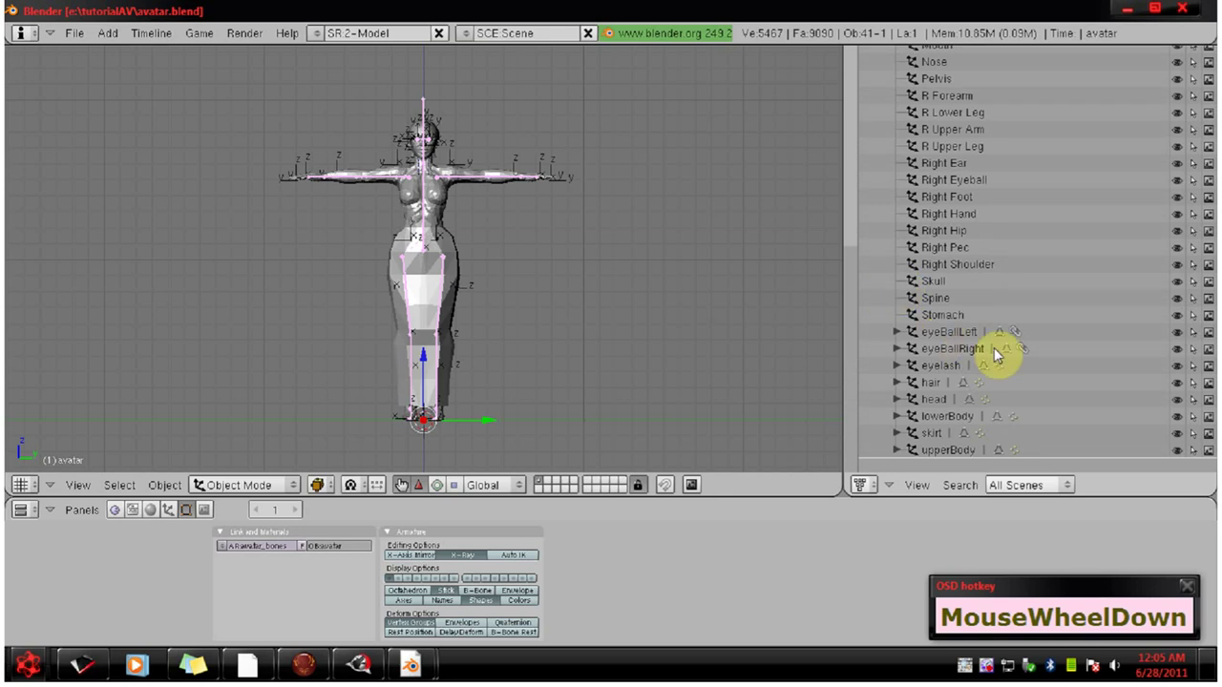
pyautogui.click(963, 336)
pyautogui.click(915, 353)
# Select the new skirt and lowerBody meshes in the Outliner, leaving lowerBody active
pyautogui.click(913, 370)
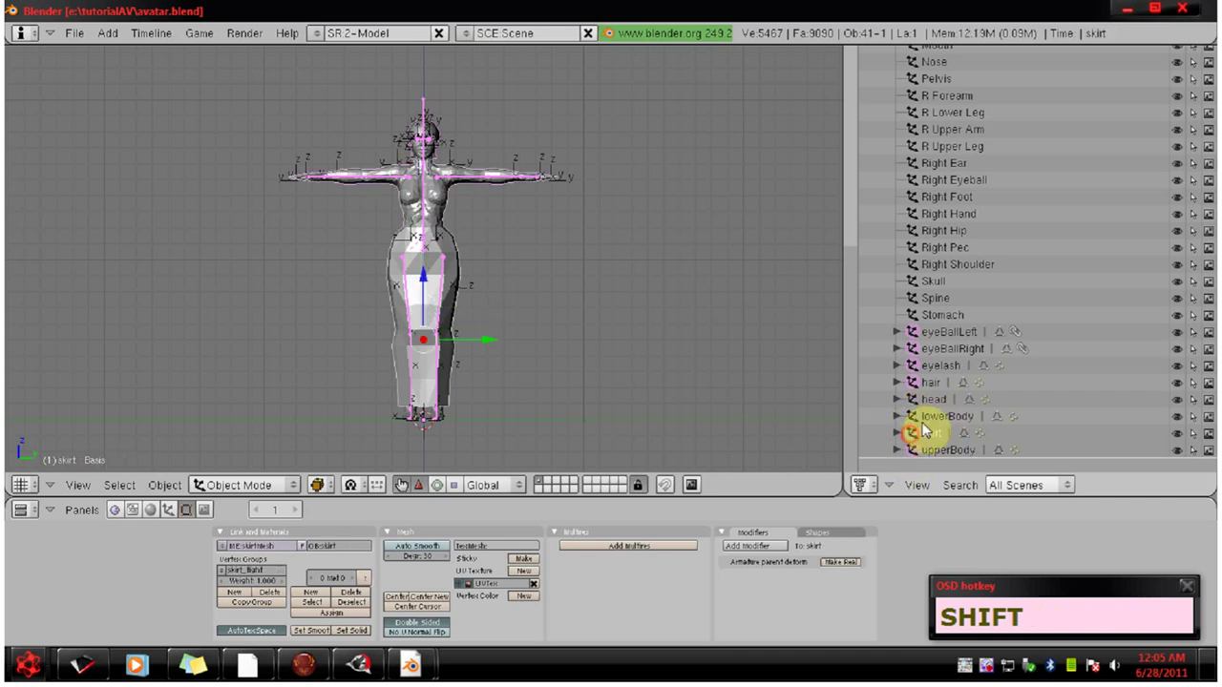
pyautogui.click(916, 414)
pyautogui.click(920, 406)
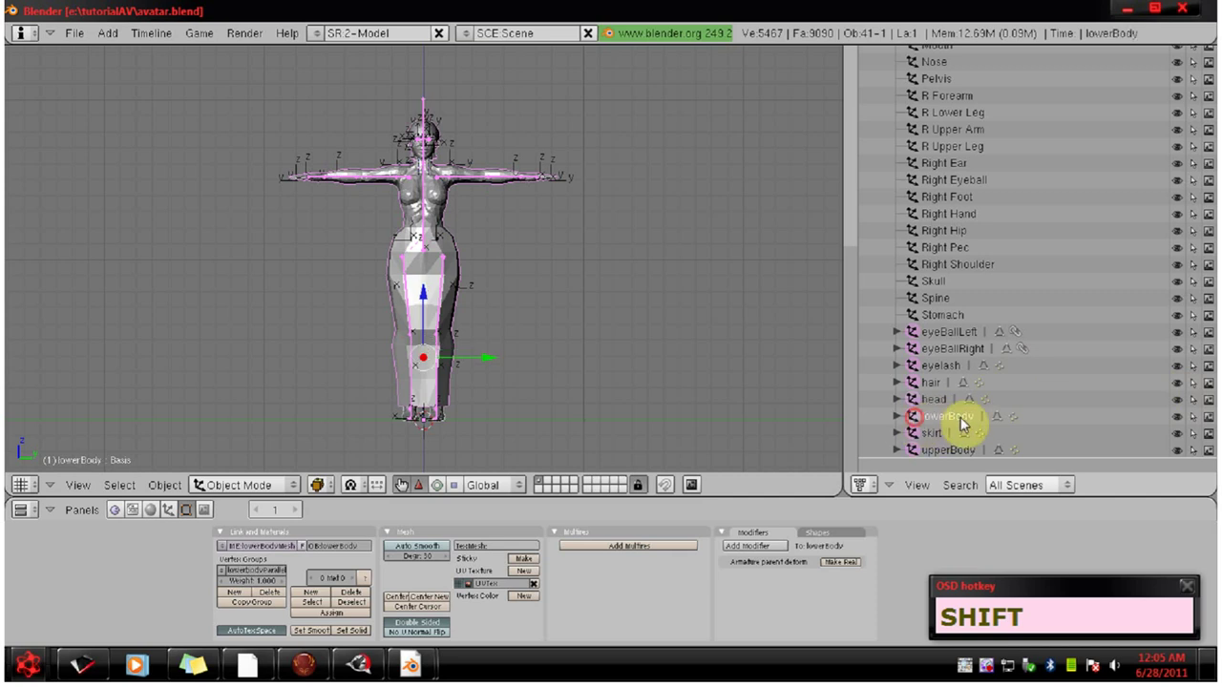
pyautogui.scroll(-3)
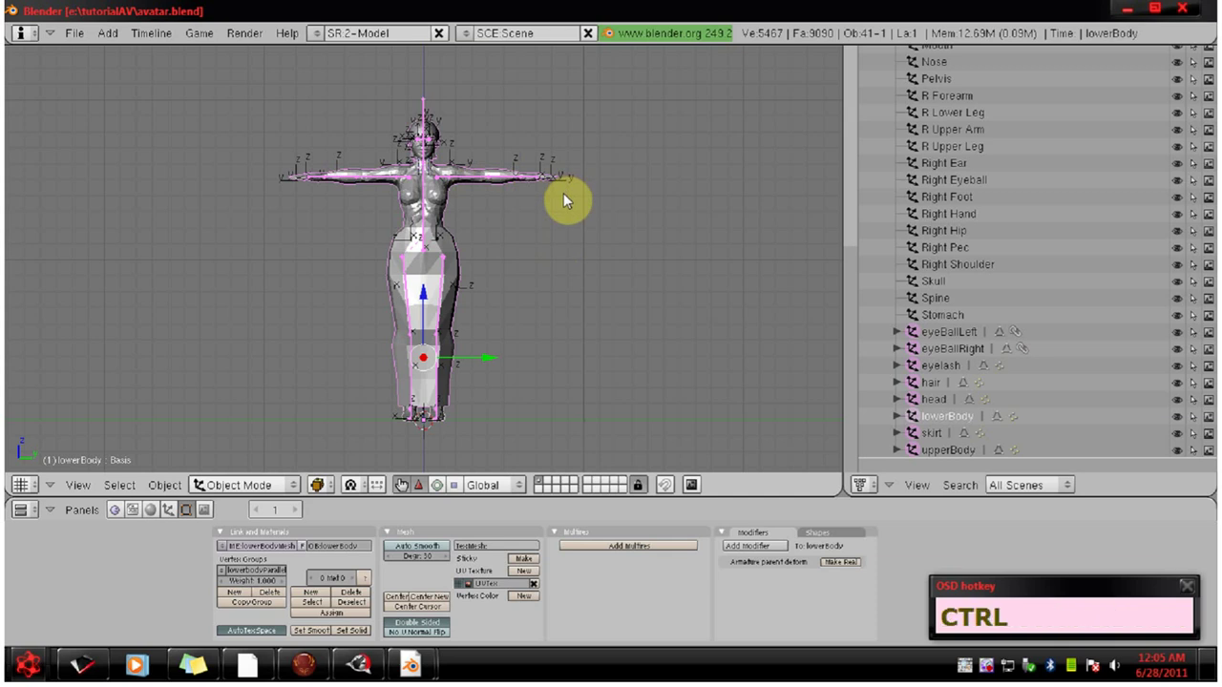
# Invert the selection to the old per-bone body shapes and erase them
pyautogui.press('ctrl+i')
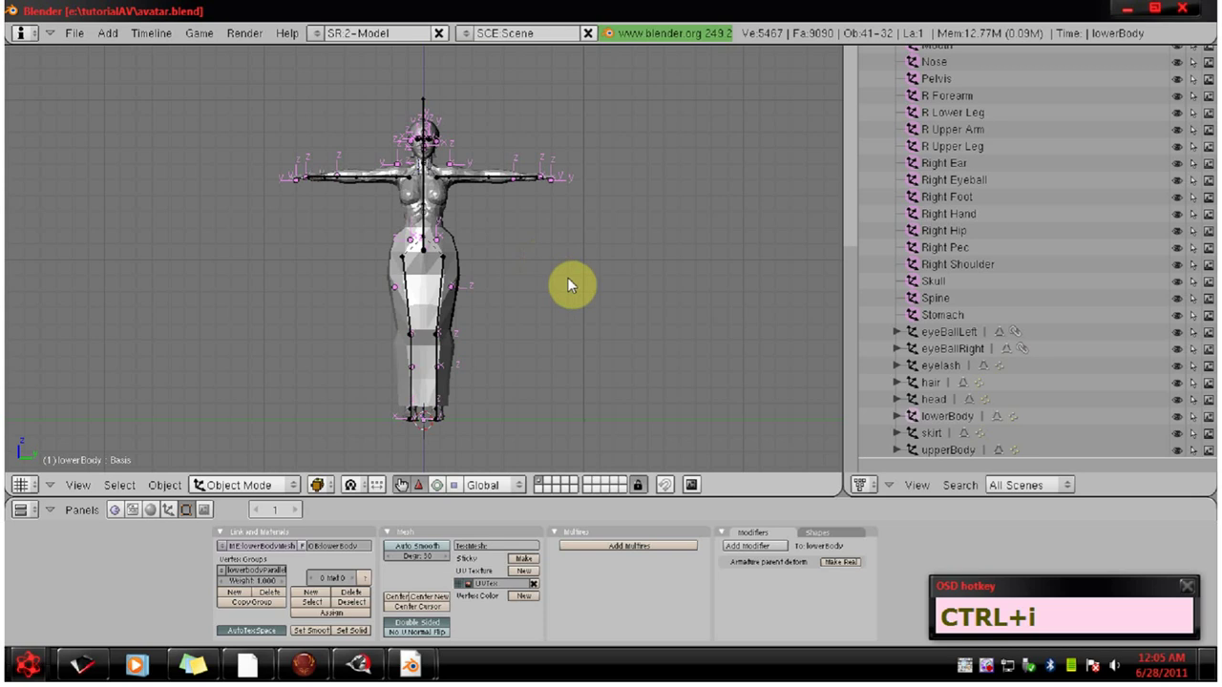
pyautogui.press('x')
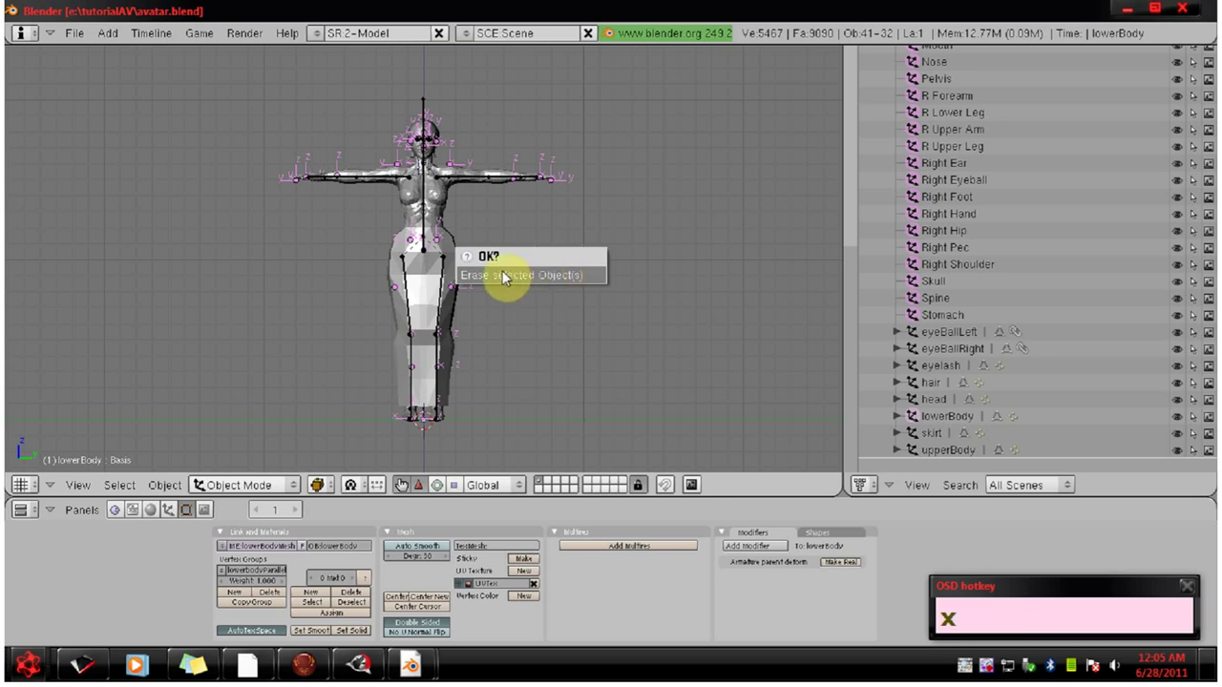
pyautogui.click(545, 276)
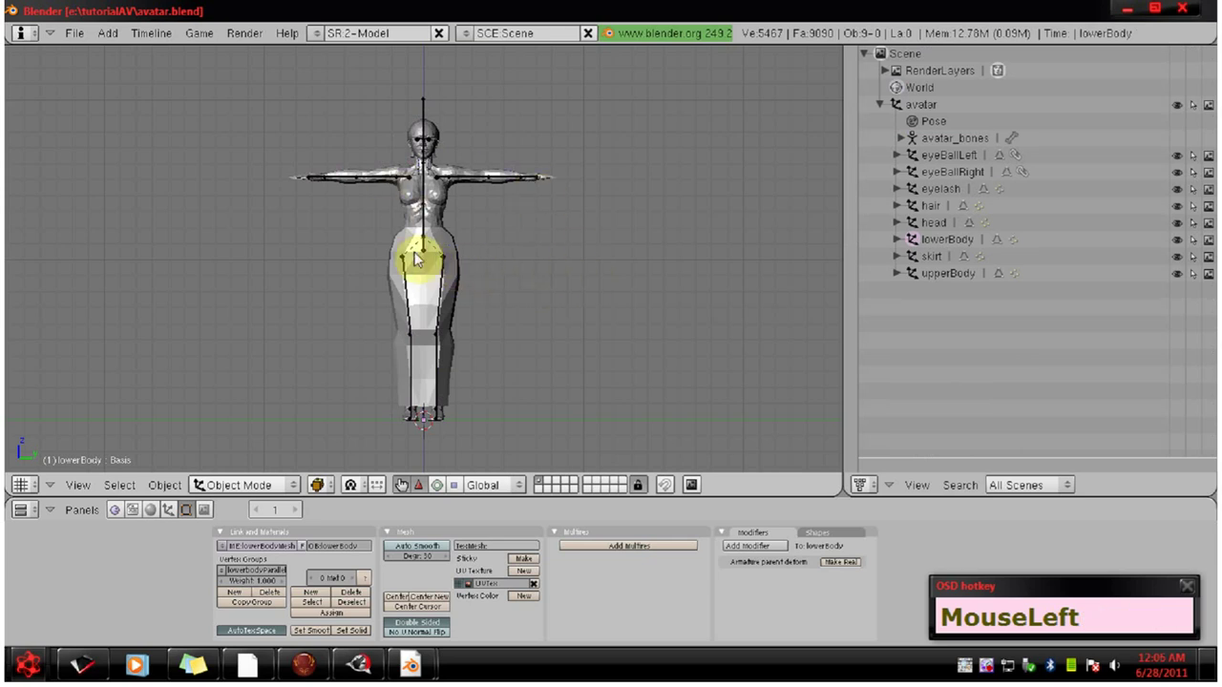
# Select the skirt, hair, eyelash and eyeball meshes together in the Outliner
pyautogui.scroll(3)
pyautogui.middleClick(506, 271)
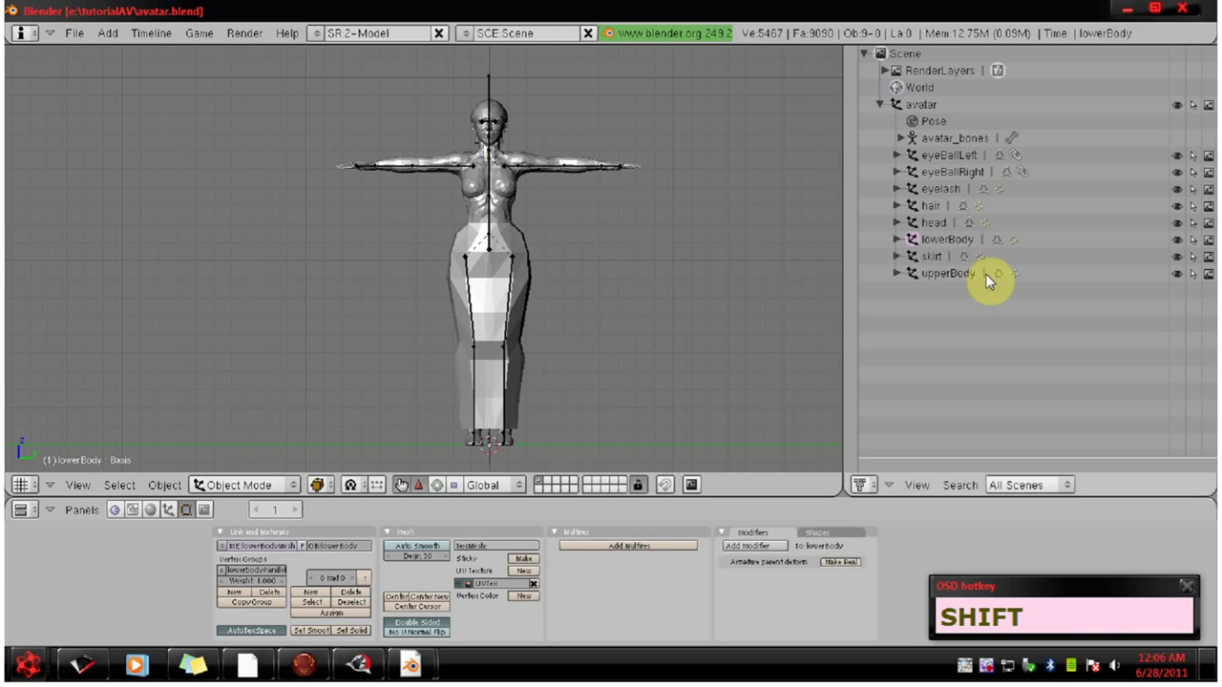
pyautogui.click(938, 260)
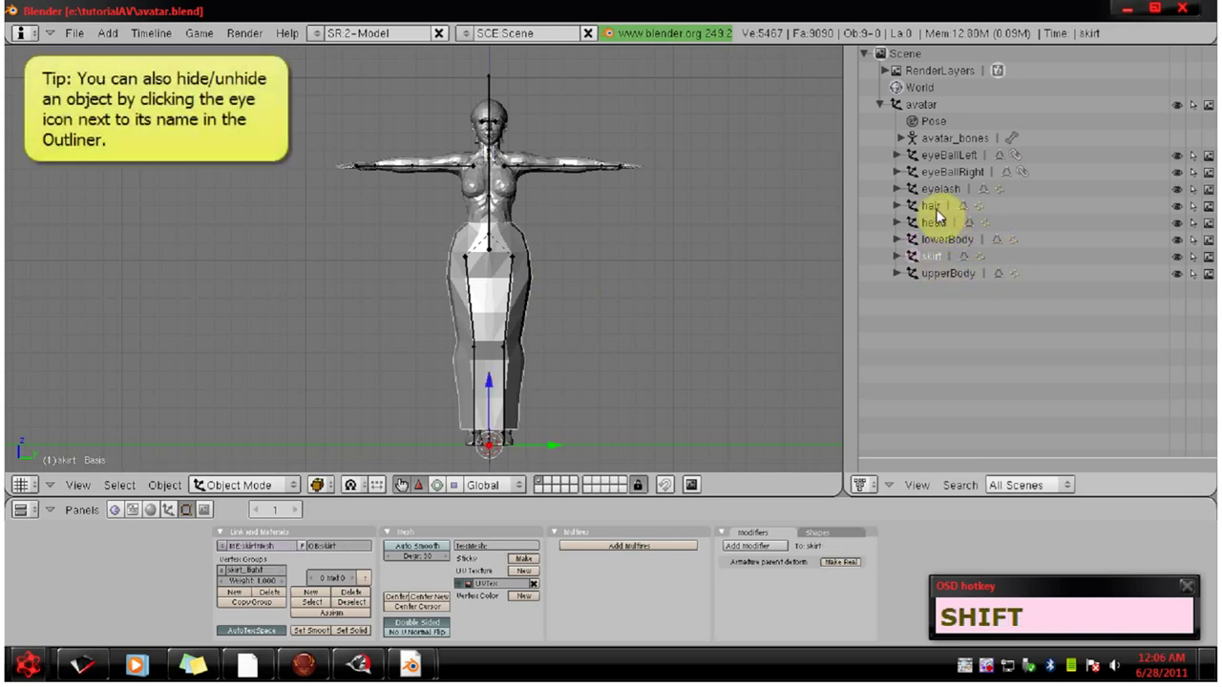
pyautogui.click(938, 209)
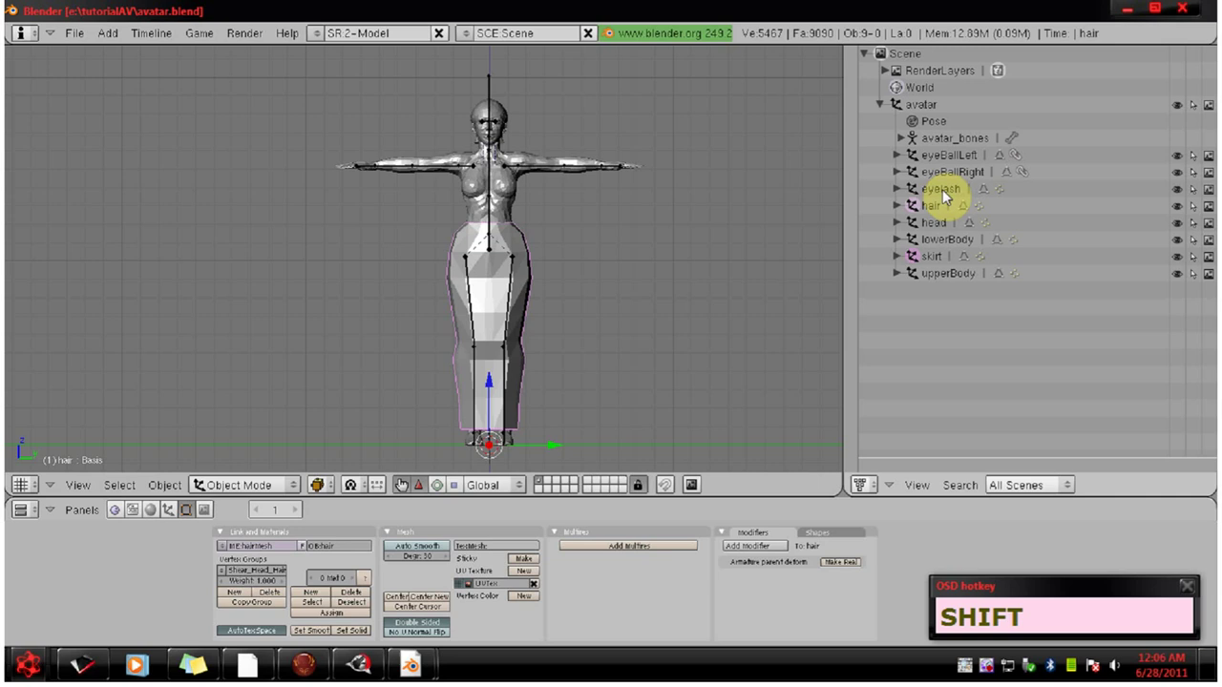
pyautogui.click(937, 193)
pyautogui.click(911, 207)
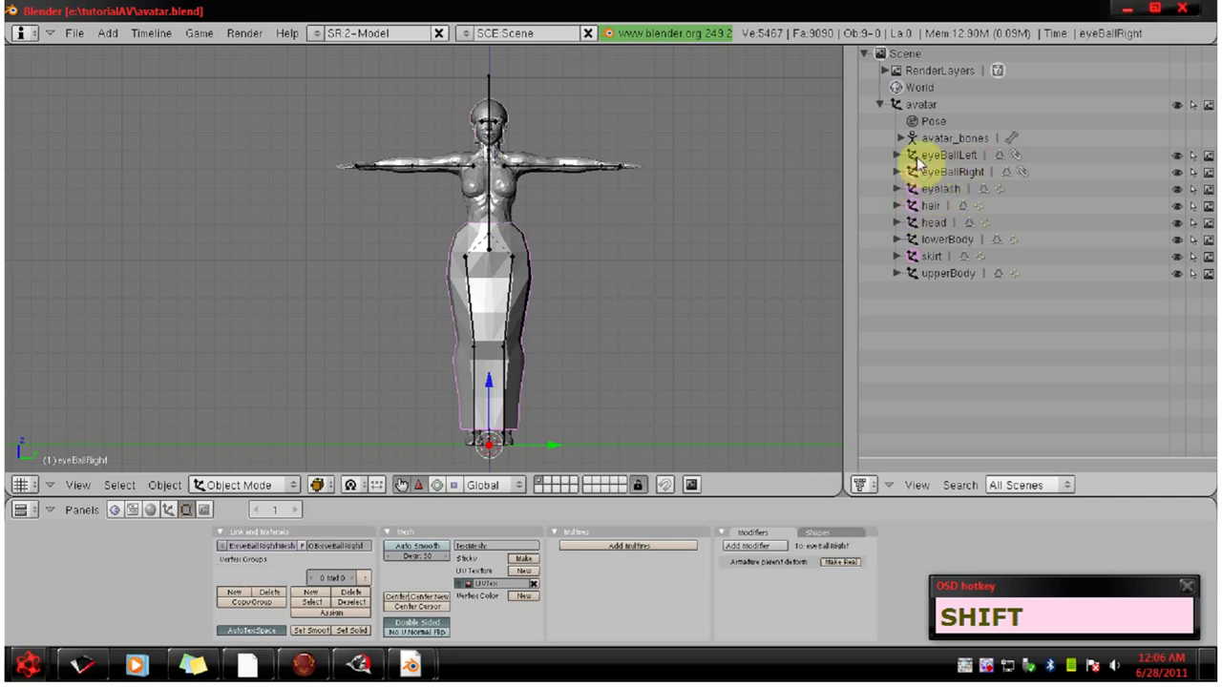
pyautogui.click(917, 156)
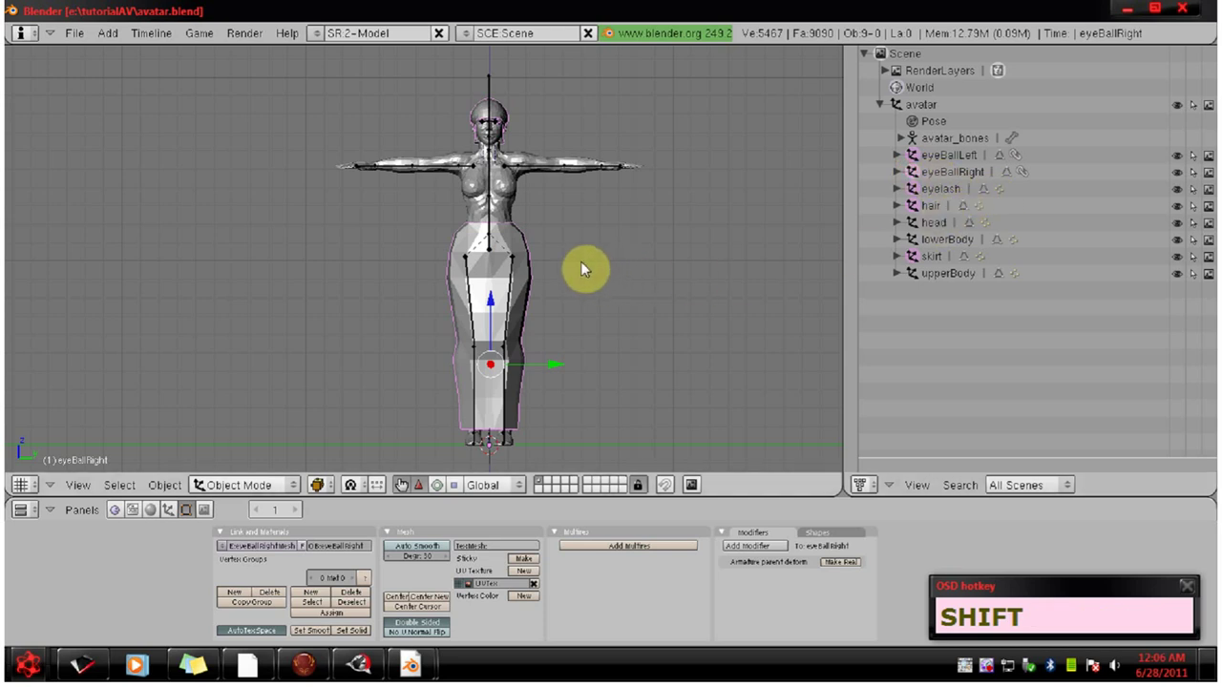
# Hide the extra meshes, then pick the head, upperBody and lowerBody meshes for smooth shading
pyautogui.press('h')
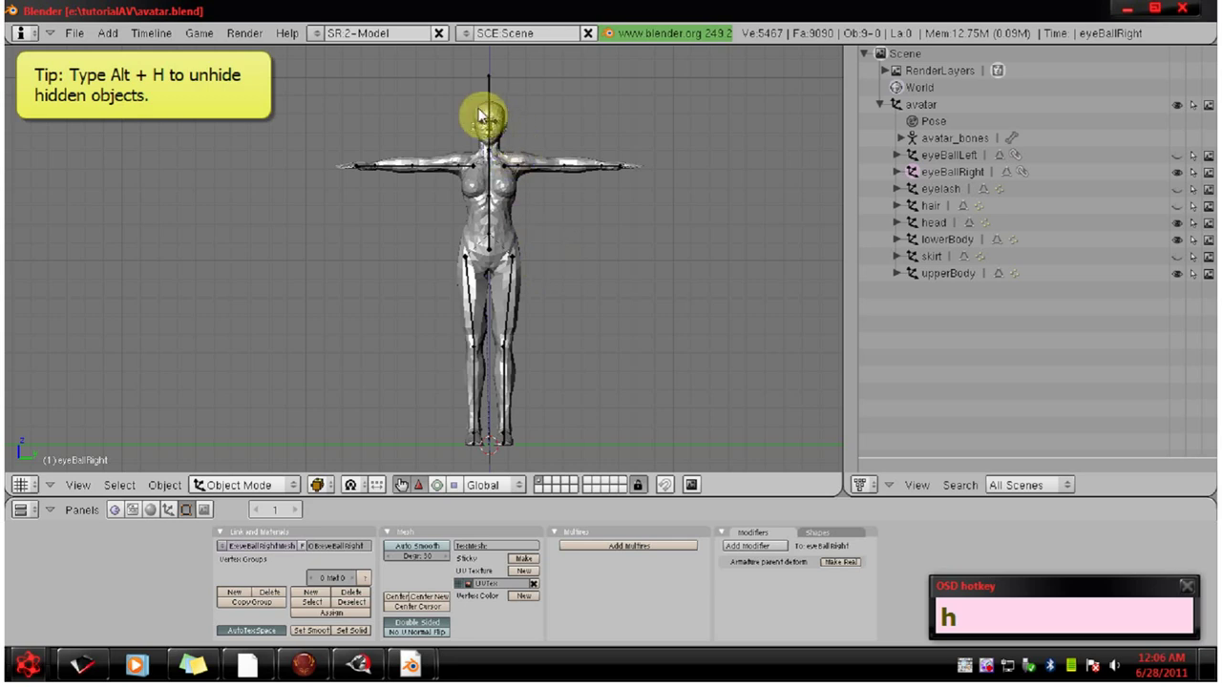
pyautogui.rightClick(484, 112)
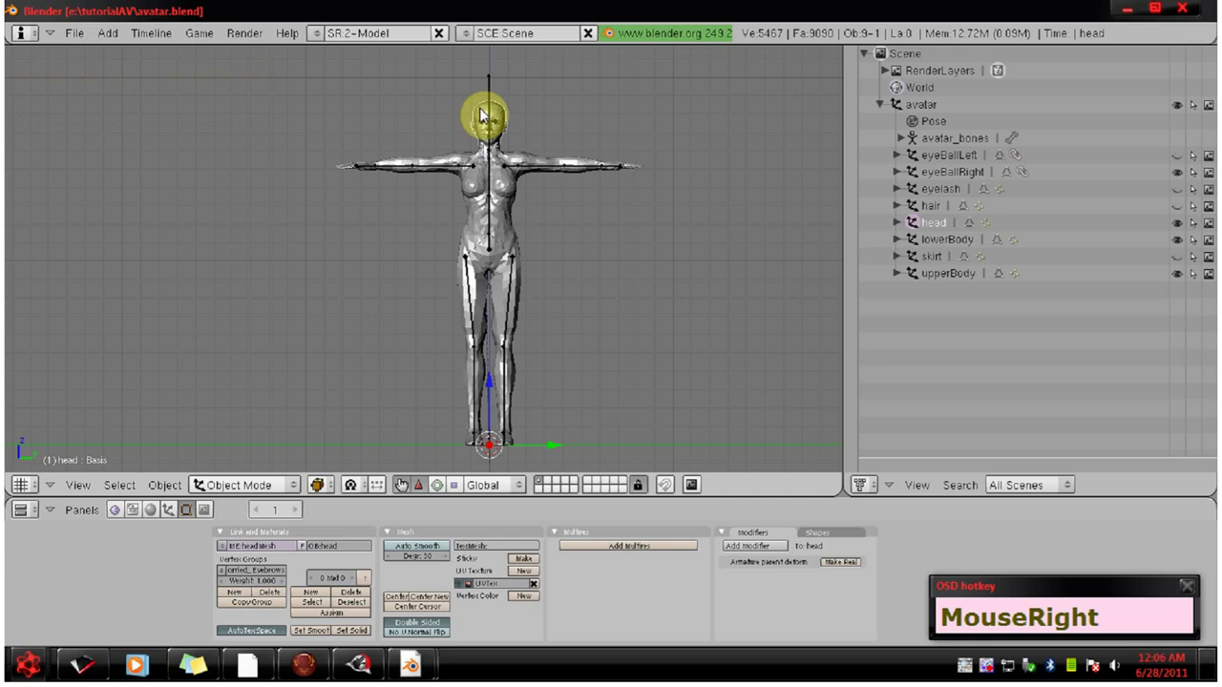
pyautogui.rightClick(499, 153)
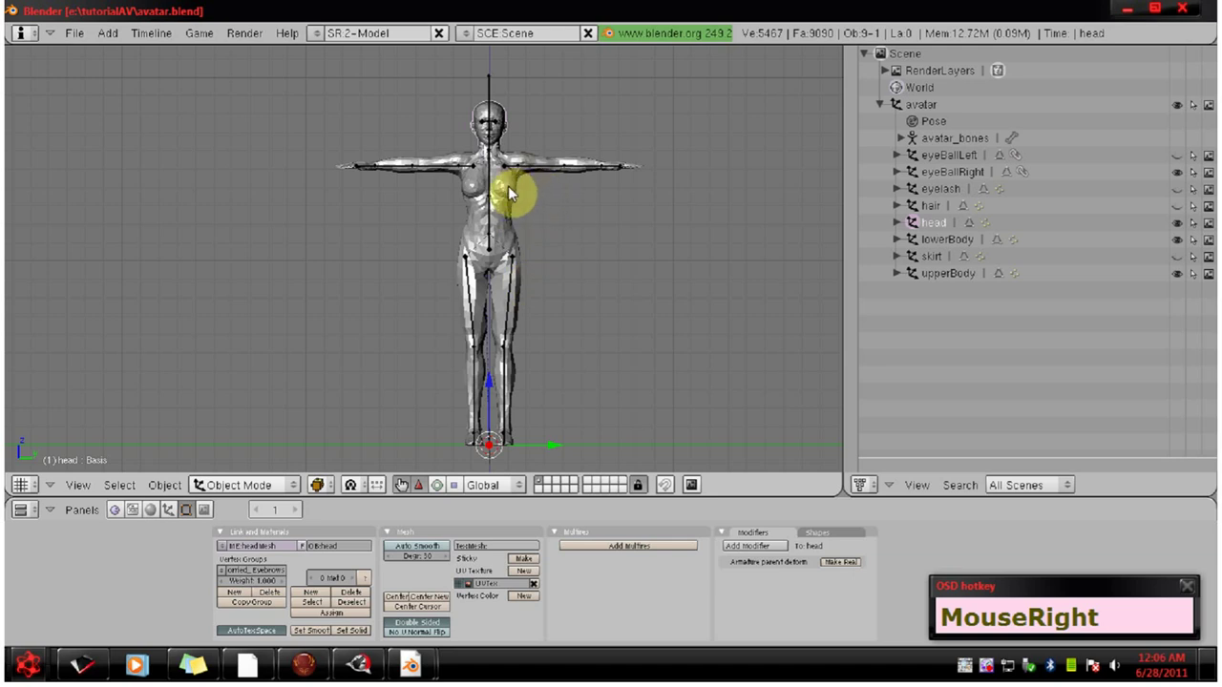
pyautogui.rightClick(511, 189)
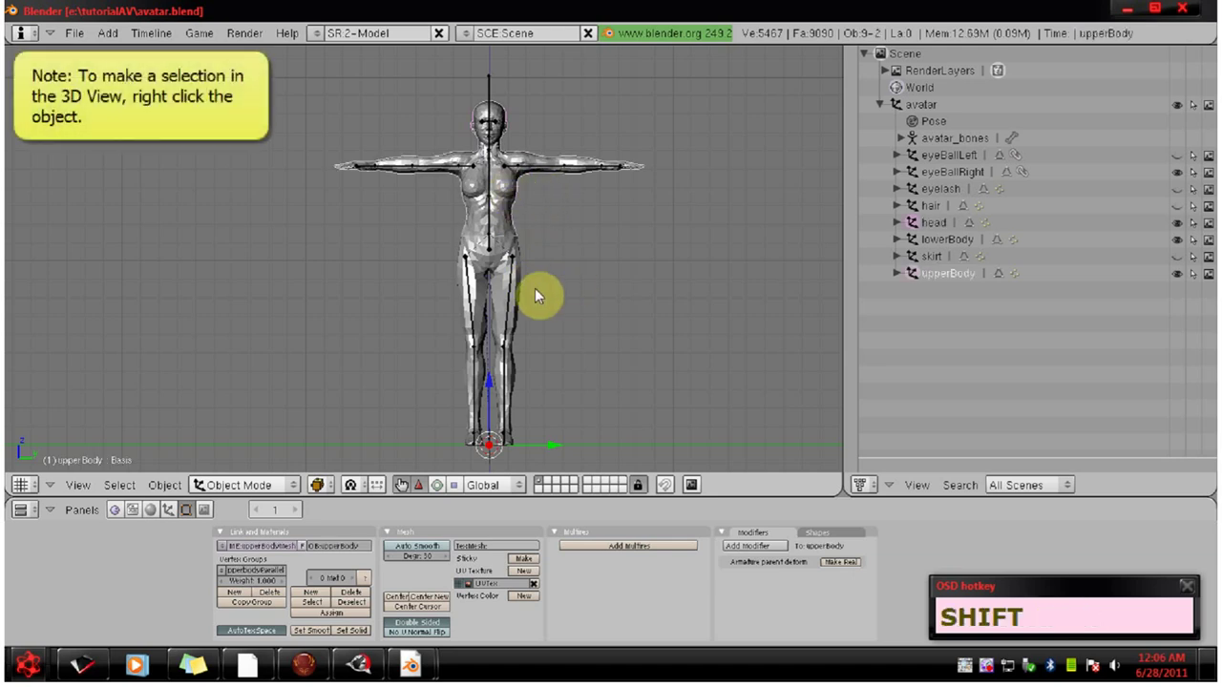
pyautogui.rightClick(523, 282)
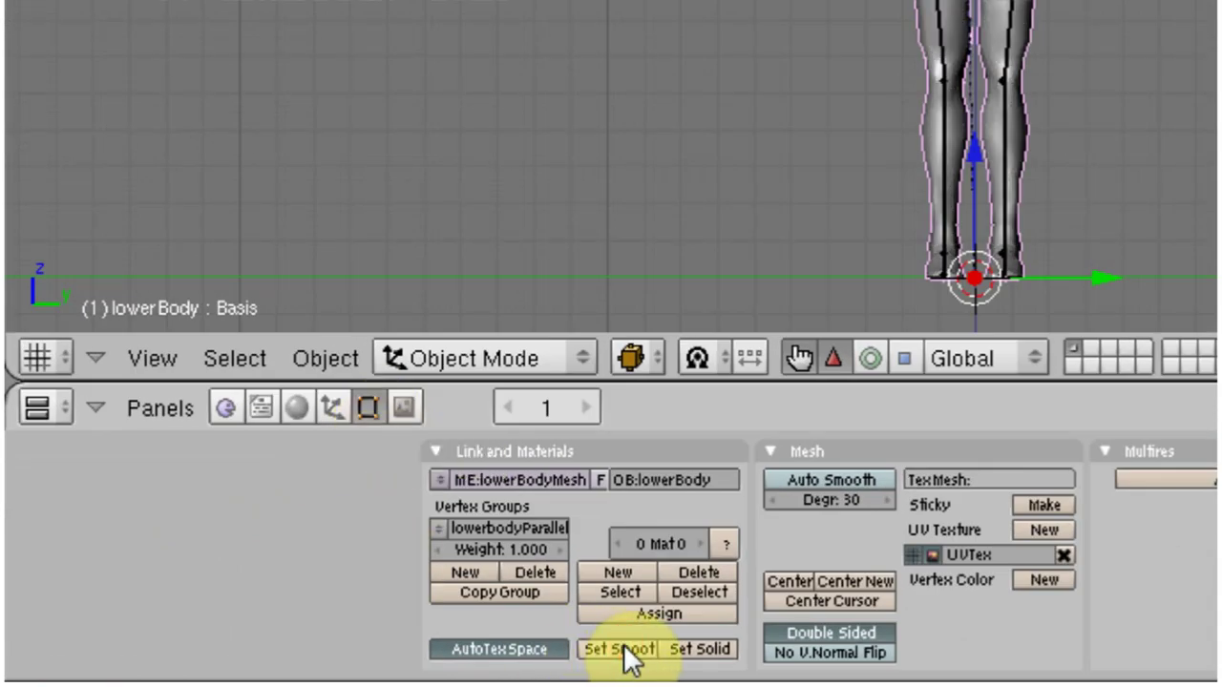
pyautogui.click(659, 422)
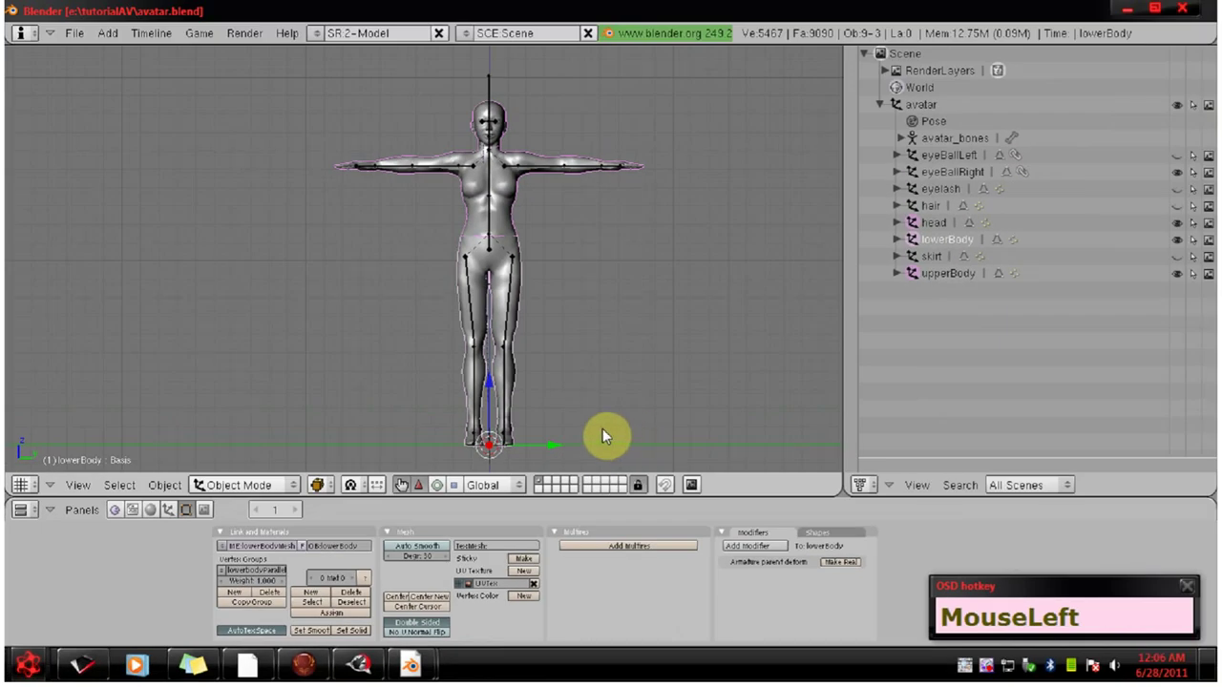
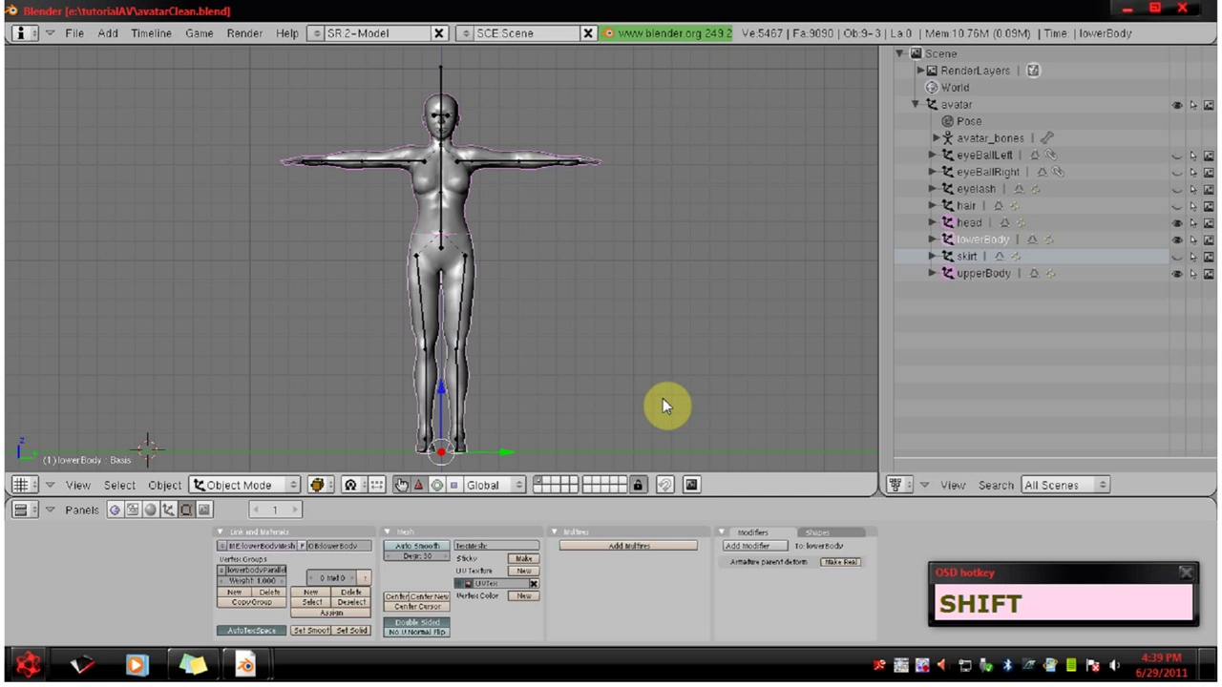
# Move the head, upperBody and lowerBody meshes to a separate layer, leaving only the armature shown
pyautogui.press('m')
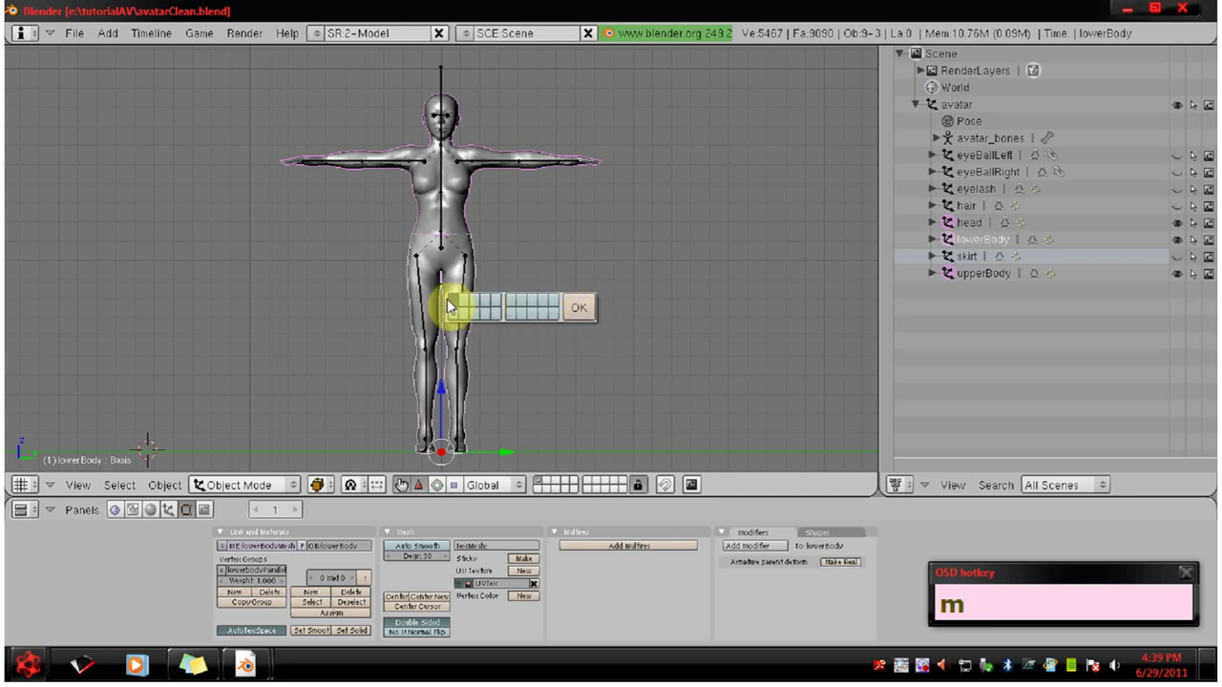
pyautogui.click(469, 303)
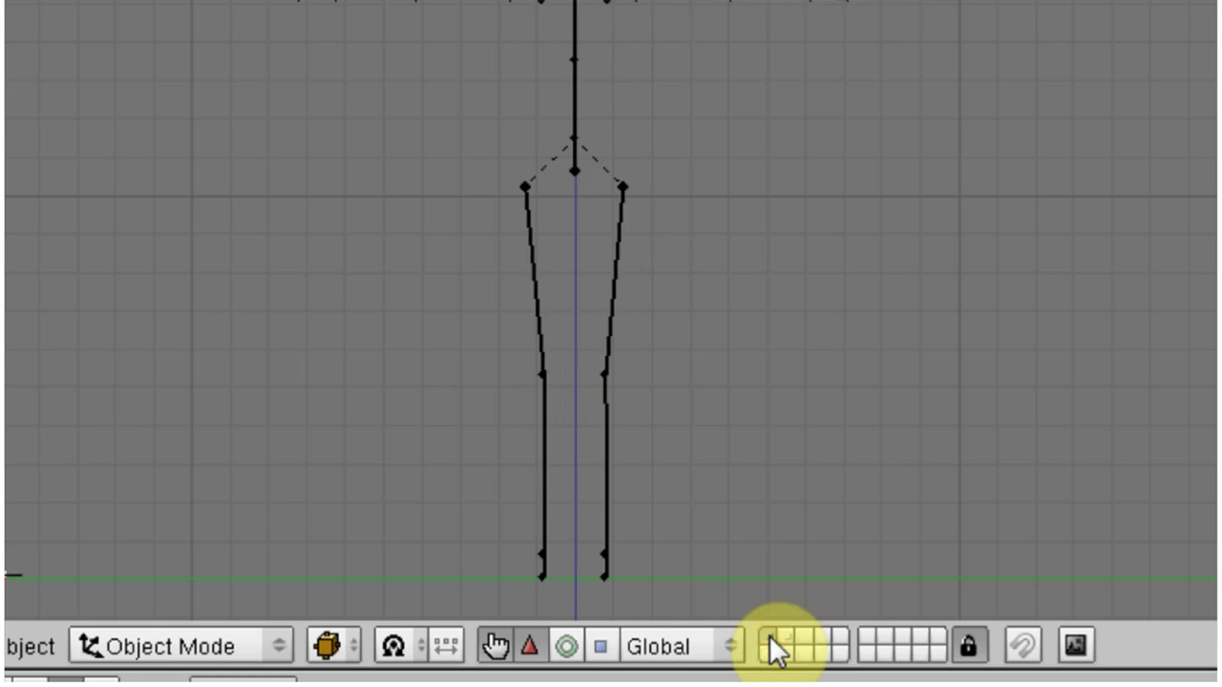
pyautogui.moveTo(567, 275); pyautogui.dragTo(518, 556)
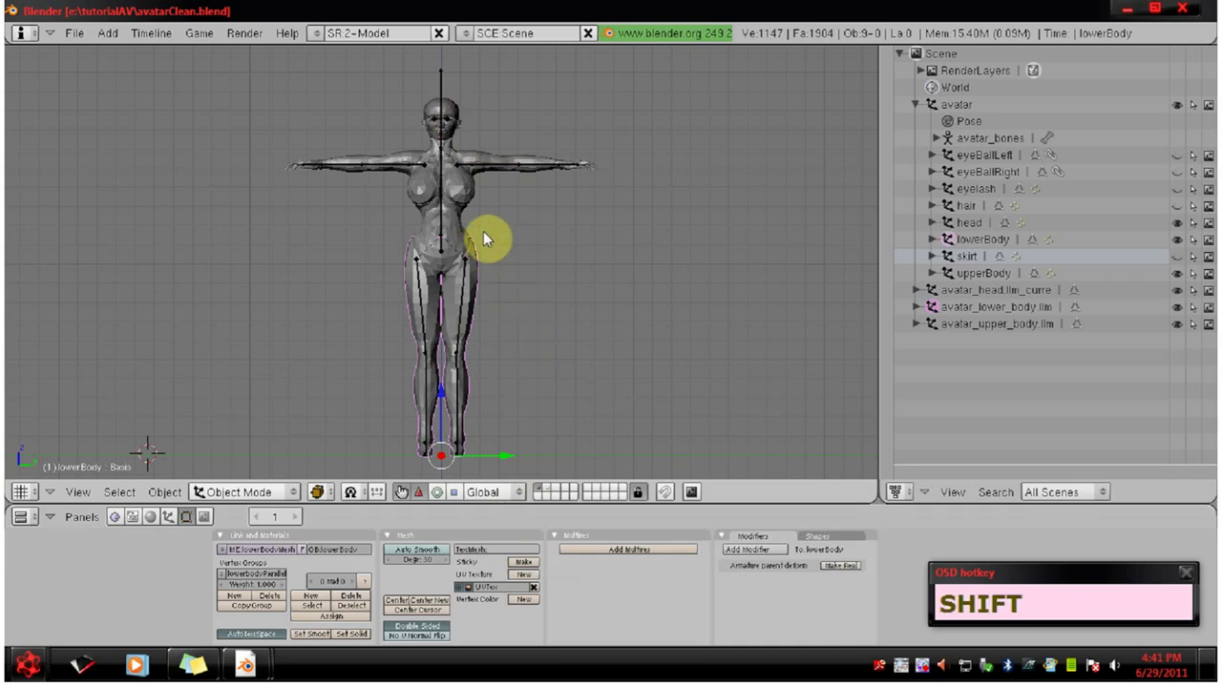
# Select the imported upper body mesh and add the imported head mesh to the selection
pyautogui.rightClick(473, 196)
pyautogui.rightClick(456, 110)
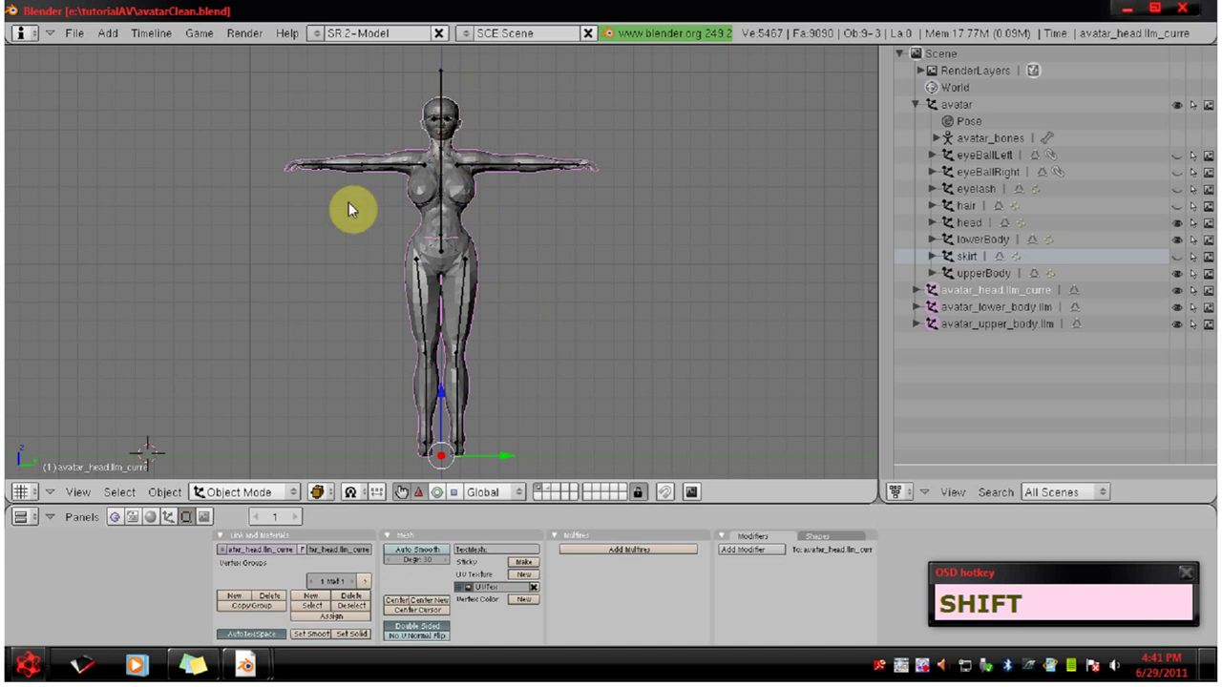
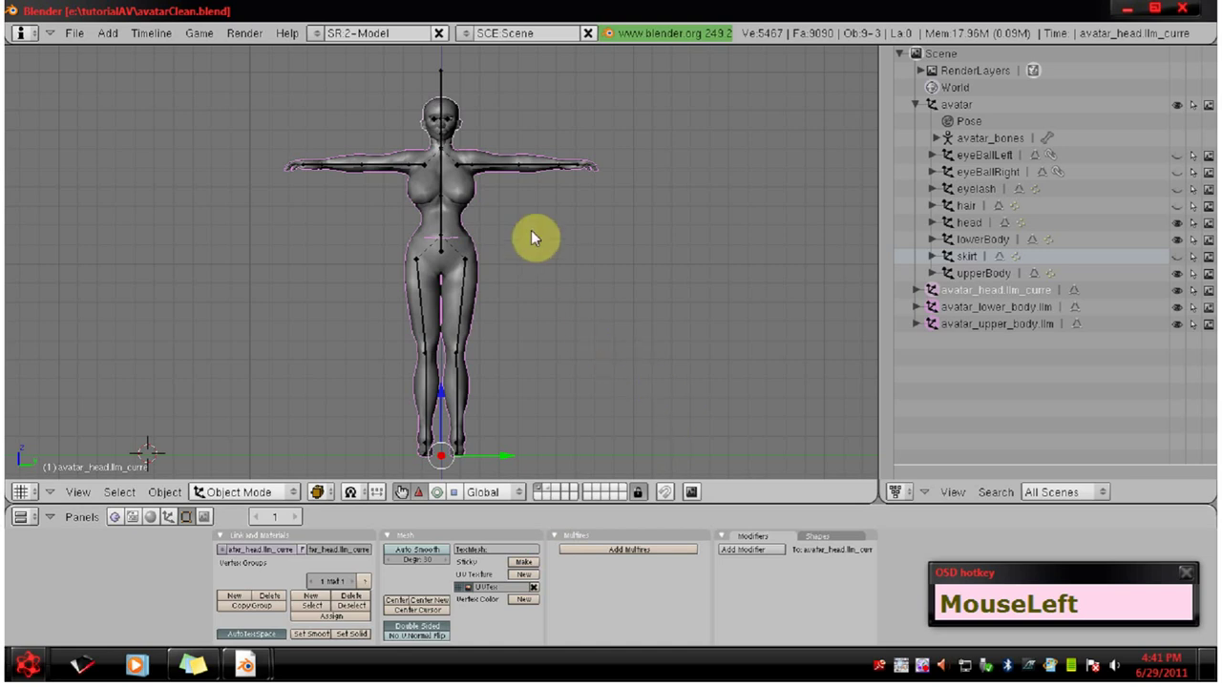
# Add the avatar armature to the selection and bring up the Make Parent To Armature choice
pyautogui.rightClick(445, 84)
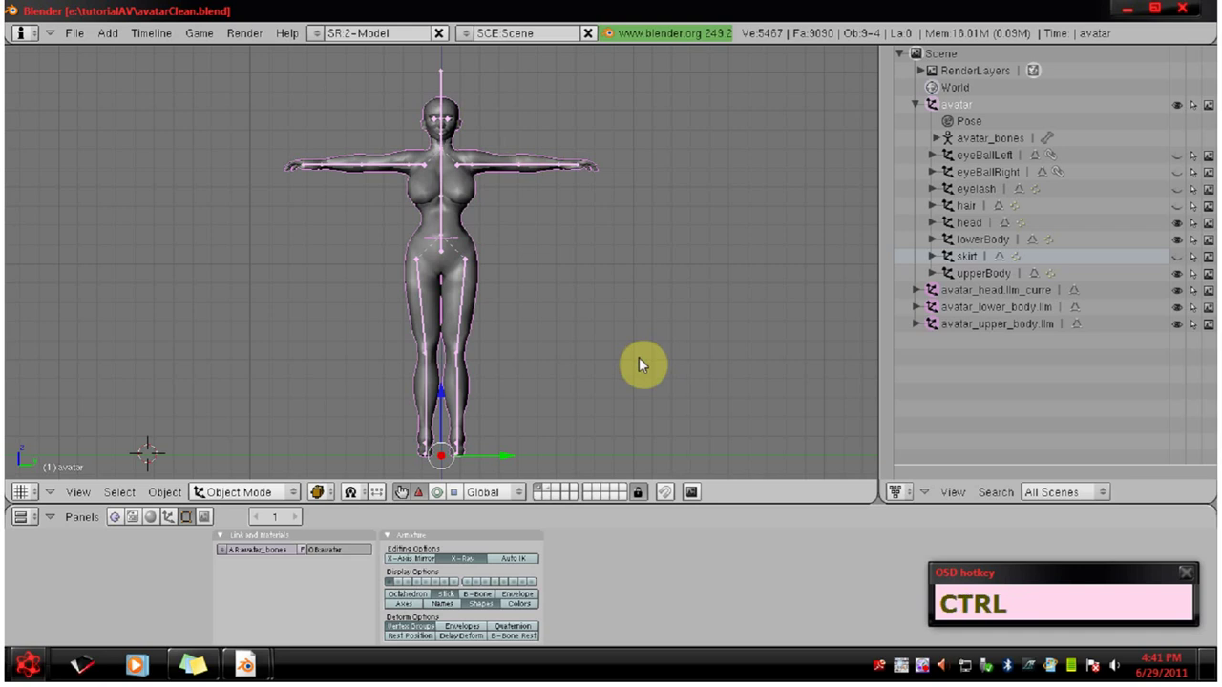
pyautogui.press('ctrl+p')
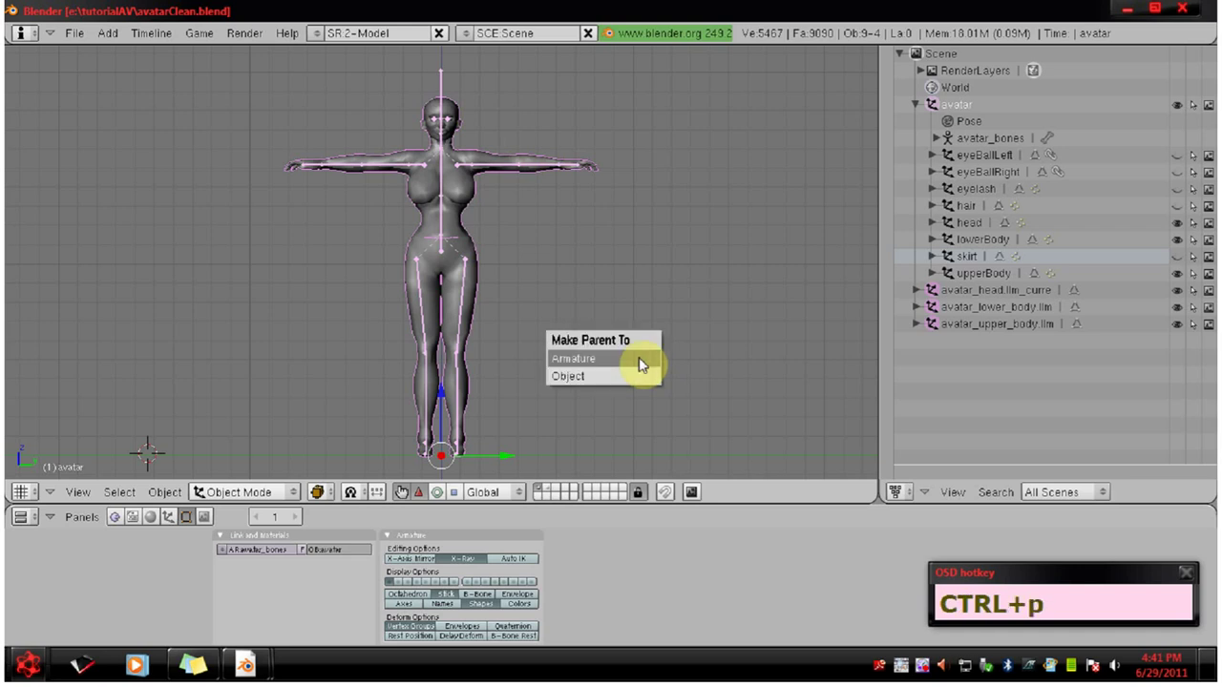
# Drag across the view over the avatar_head, avatar_upper_body and avatar_lower_body meshes
pyautogui.moveTo(585, 361); pyautogui.dragTo(405, 359)
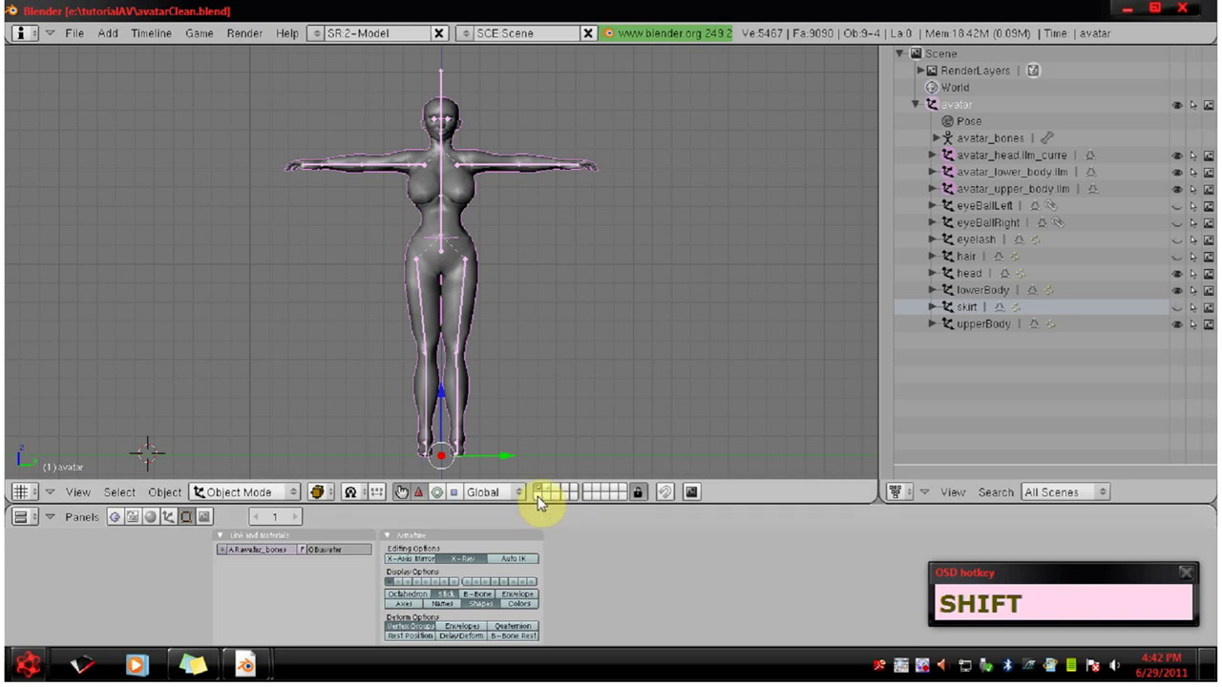
# Select the new avatar_head.llm mesh, then the original head mesh to compare their vertex groups
pyautogui.click(552, 492)
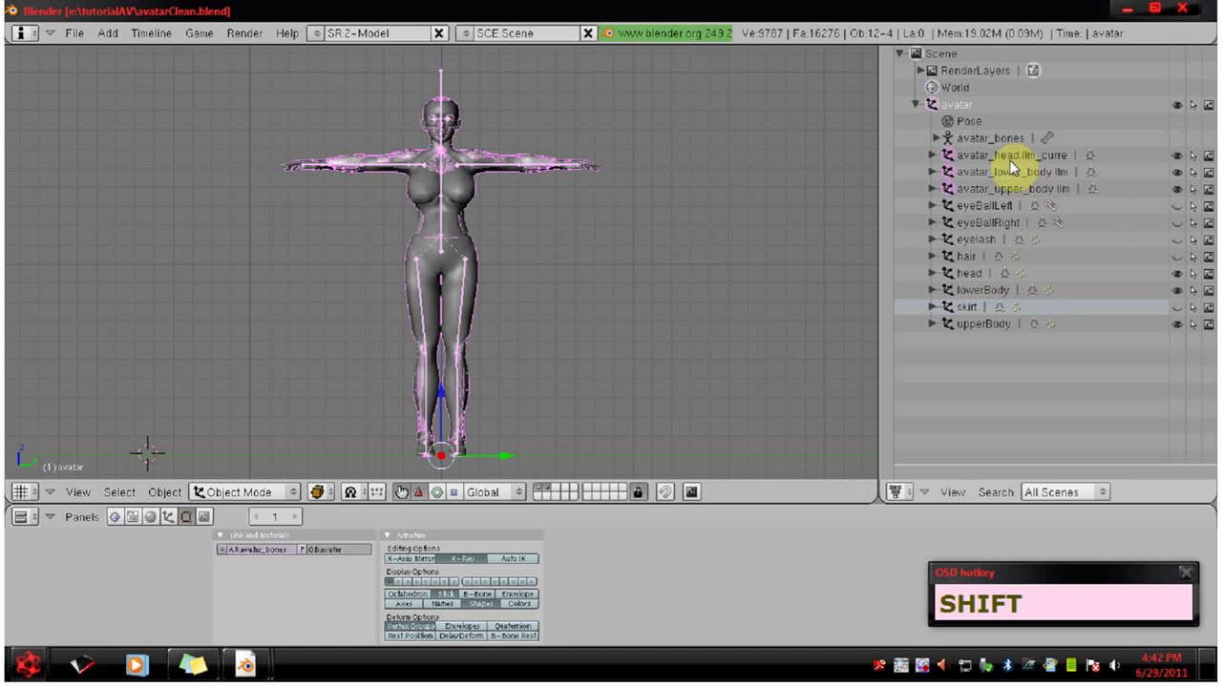
pyautogui.click(1013, 161)
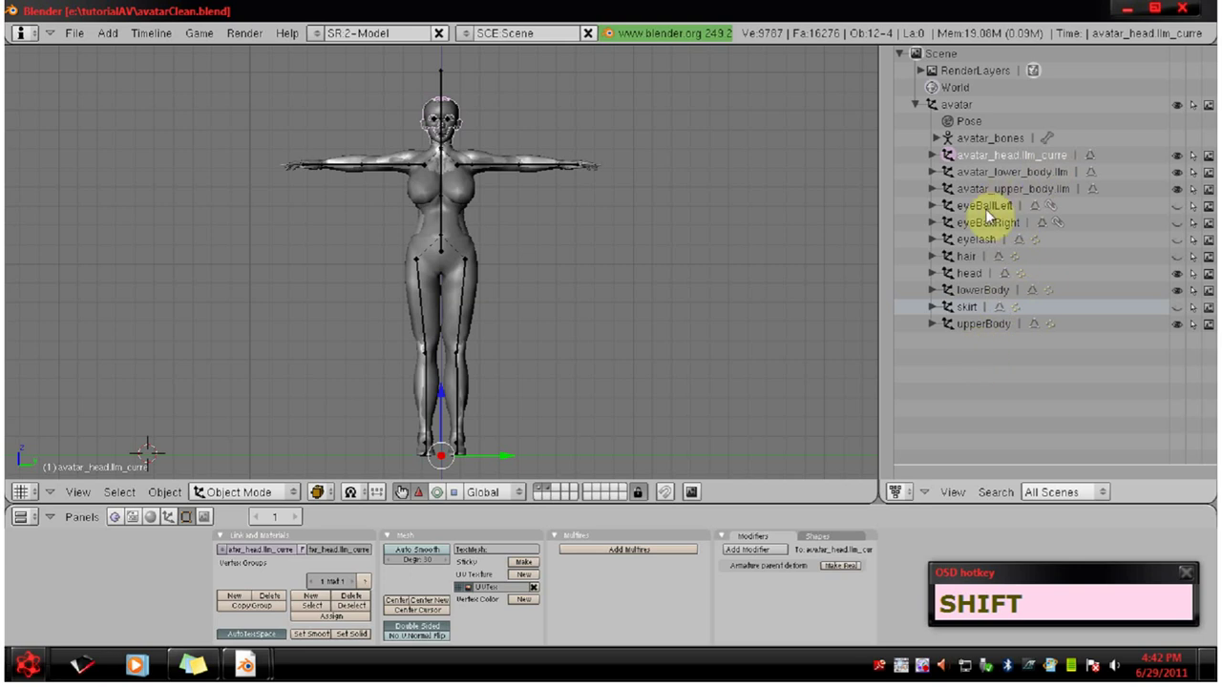
pyautogui.click(977, 279)
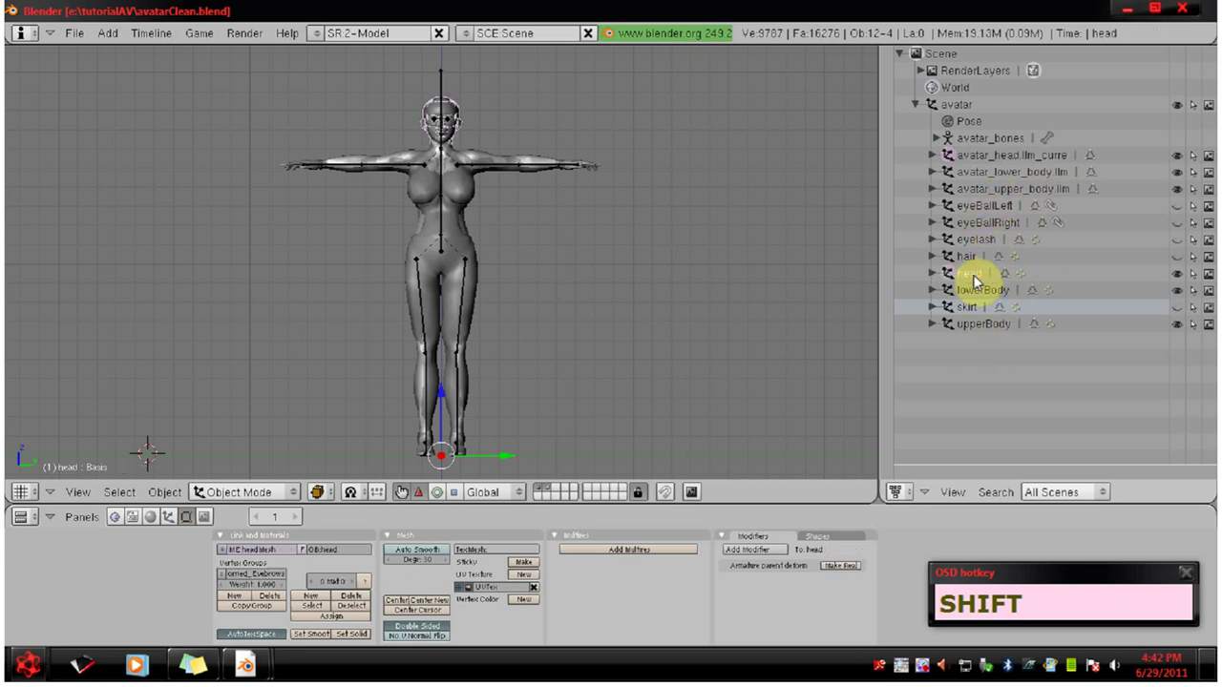
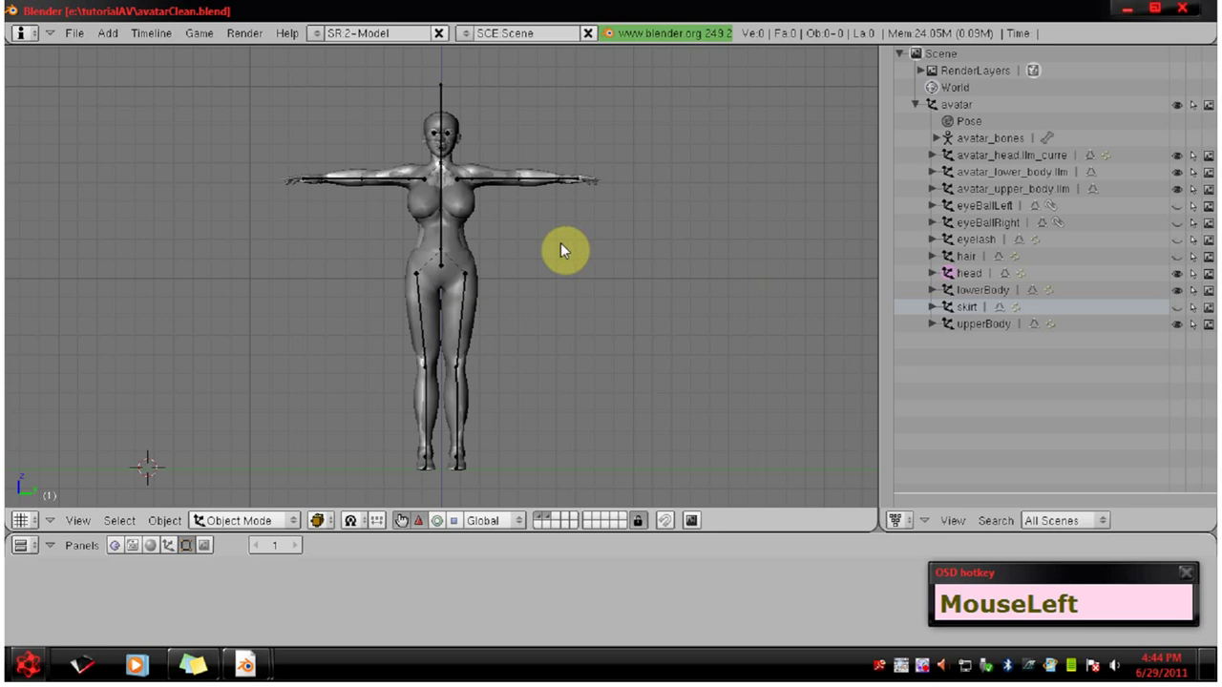
# Select the new avatar_head.llm mesh to show its copied weights in Weight Paint
pyautogui.rightClick(440, 124)
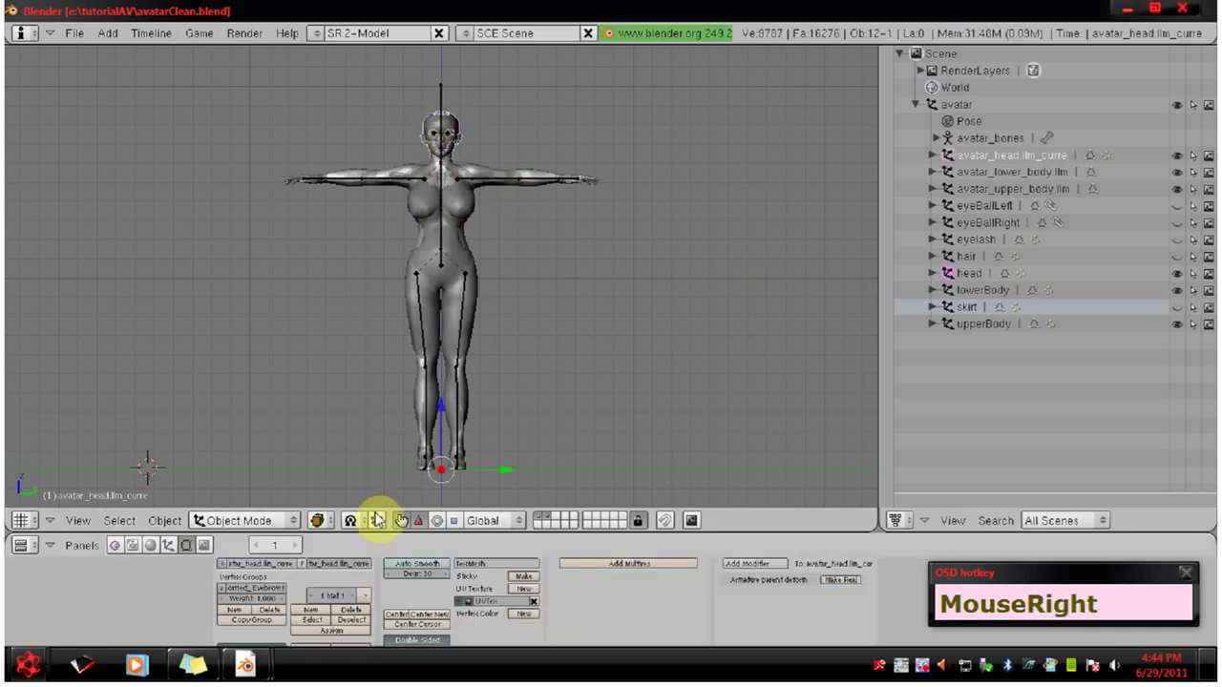
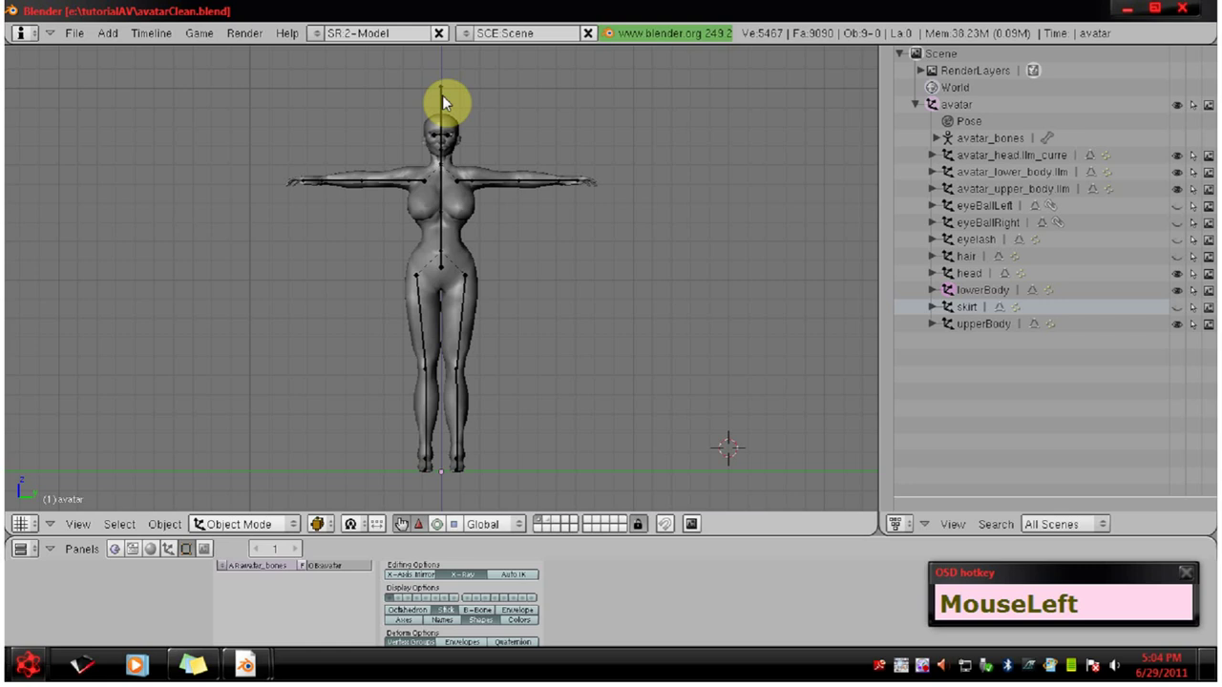
pyautogui.rightClick(446, 99)
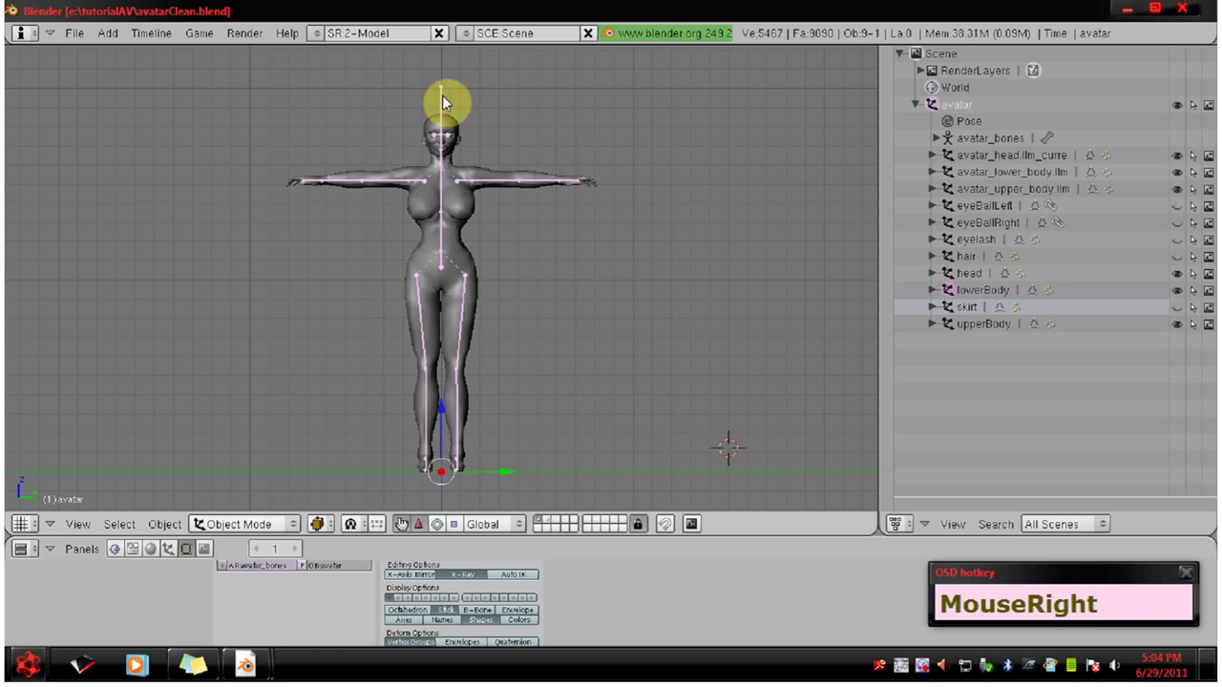
pyautogui.press('ctrl+Tab')
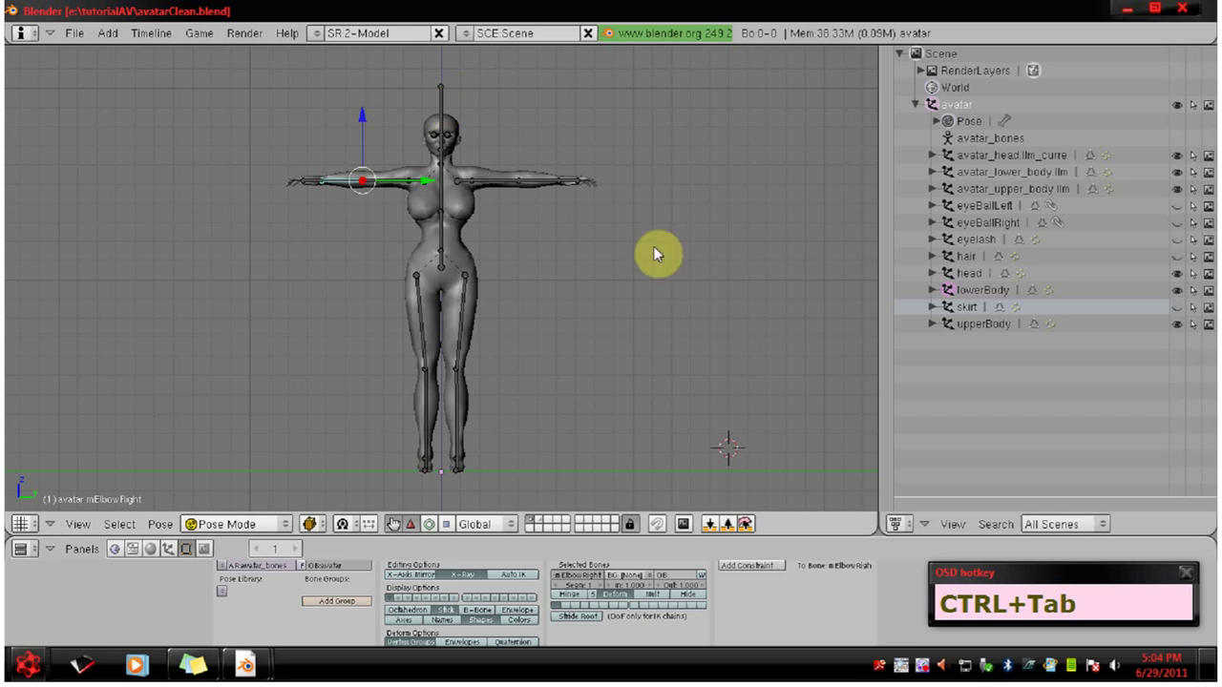
pyautogui.rightClick(410, 183)
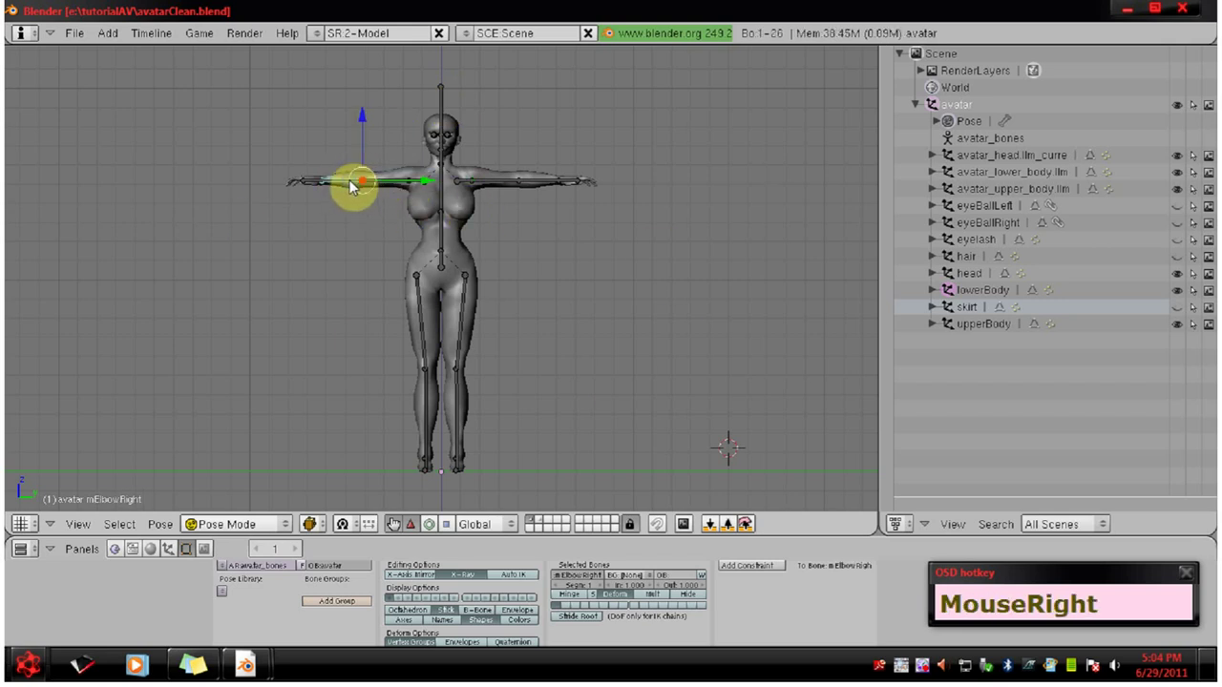
pyautogui.press('r')
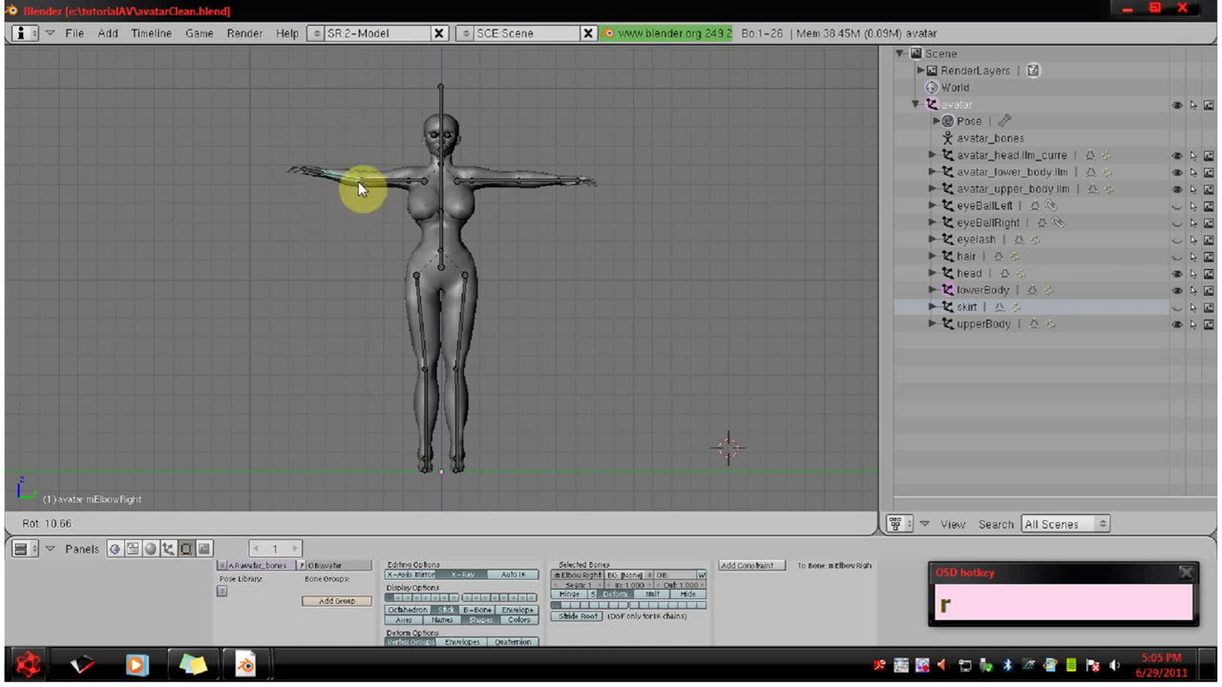
pyautogui.press('x')
pyautogui.press('y')
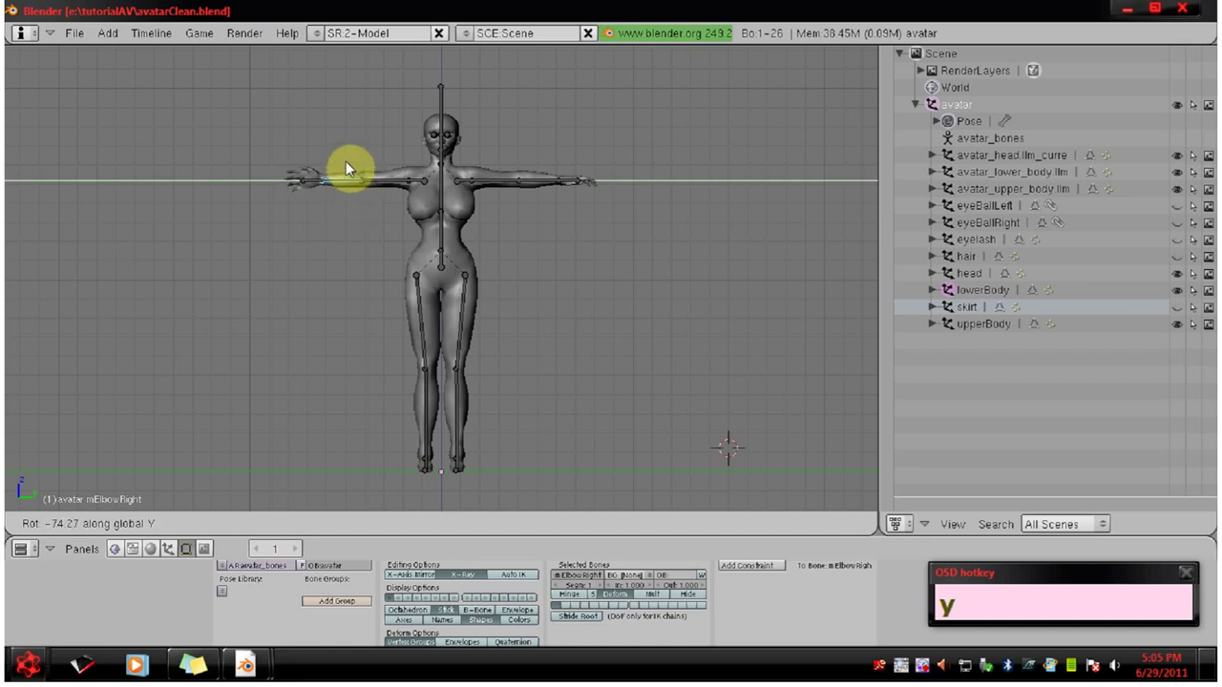
pyautogui.press('z')
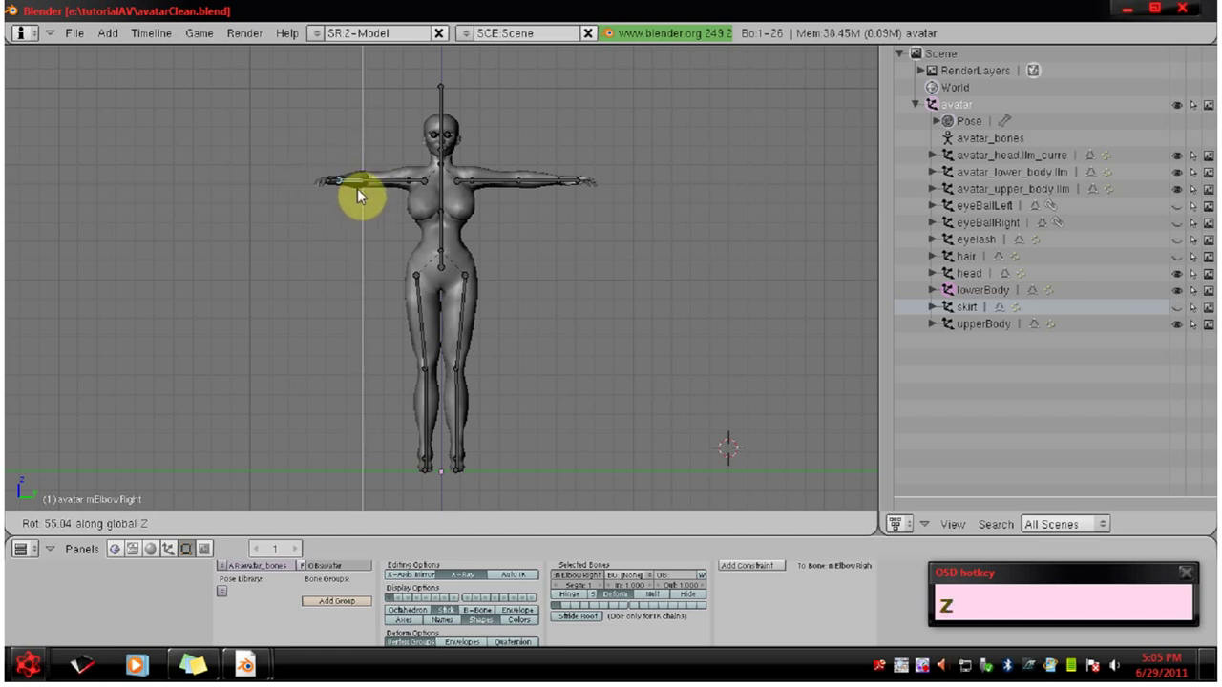
pyautogui.press('y')
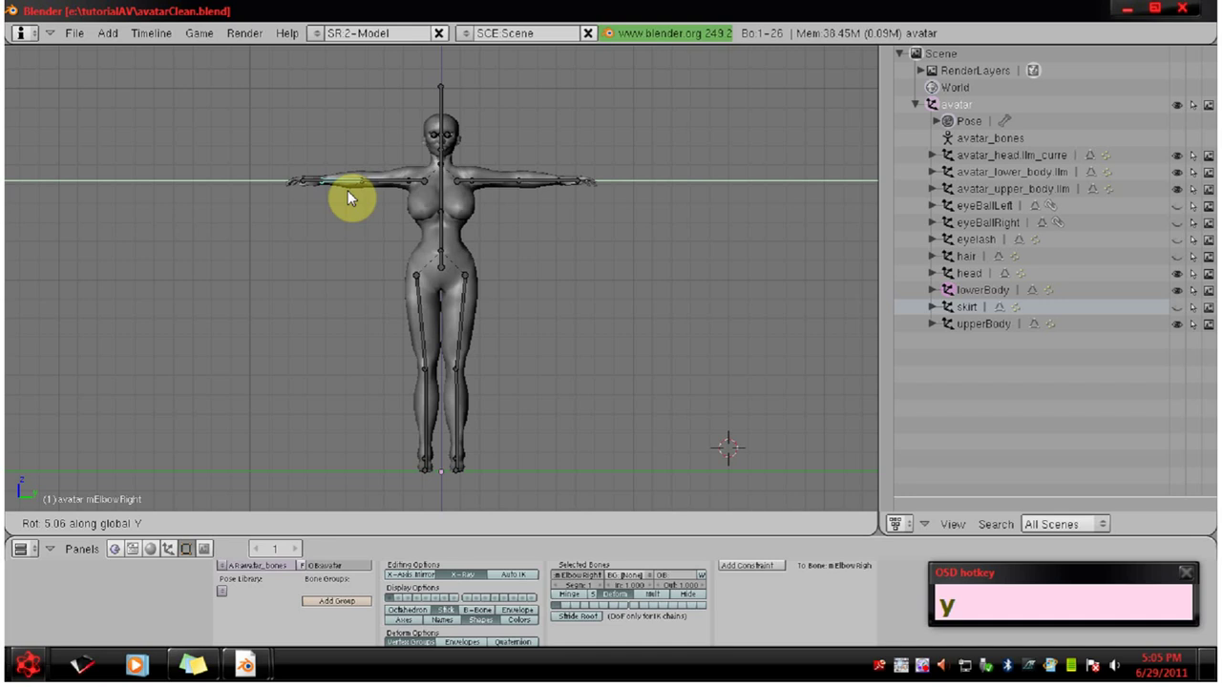
pyautogui.press('r')
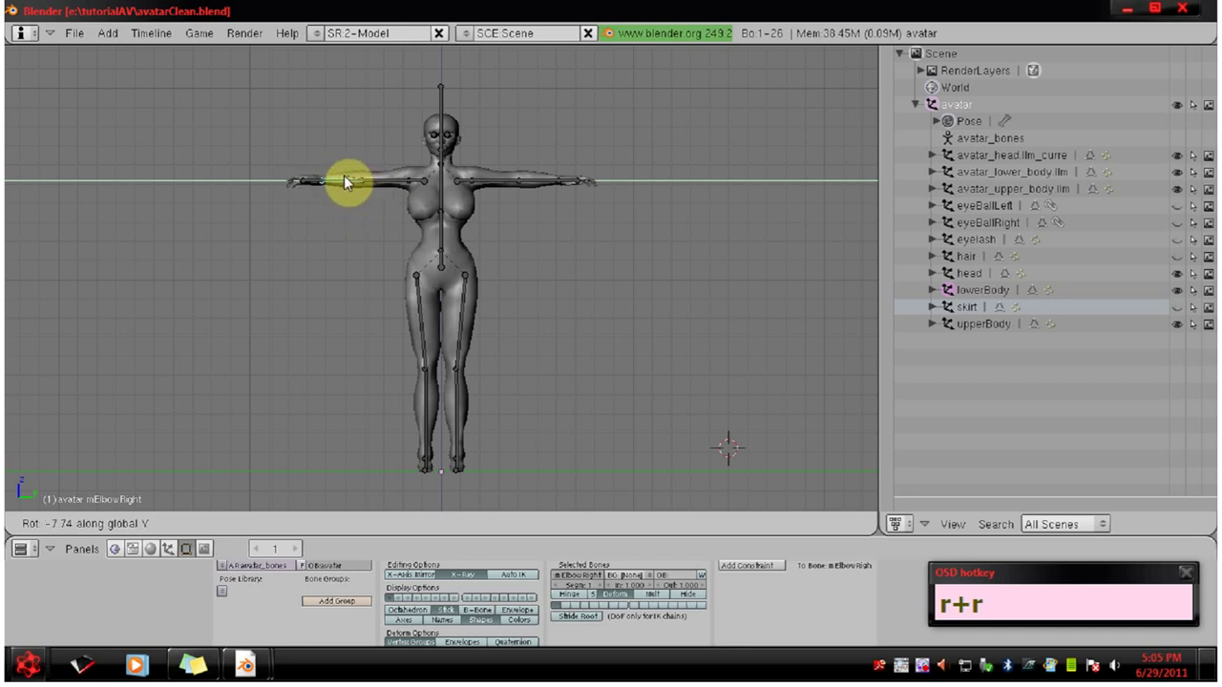
pyautogui.press('r')
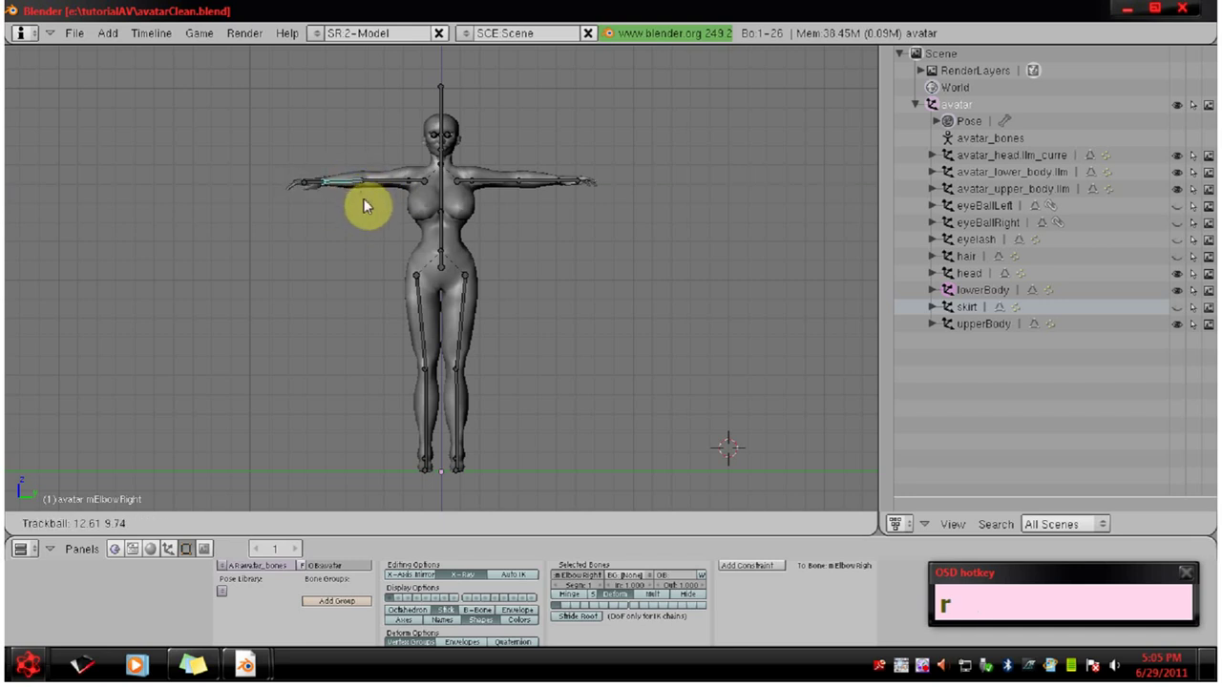
pyautogui.press('y')
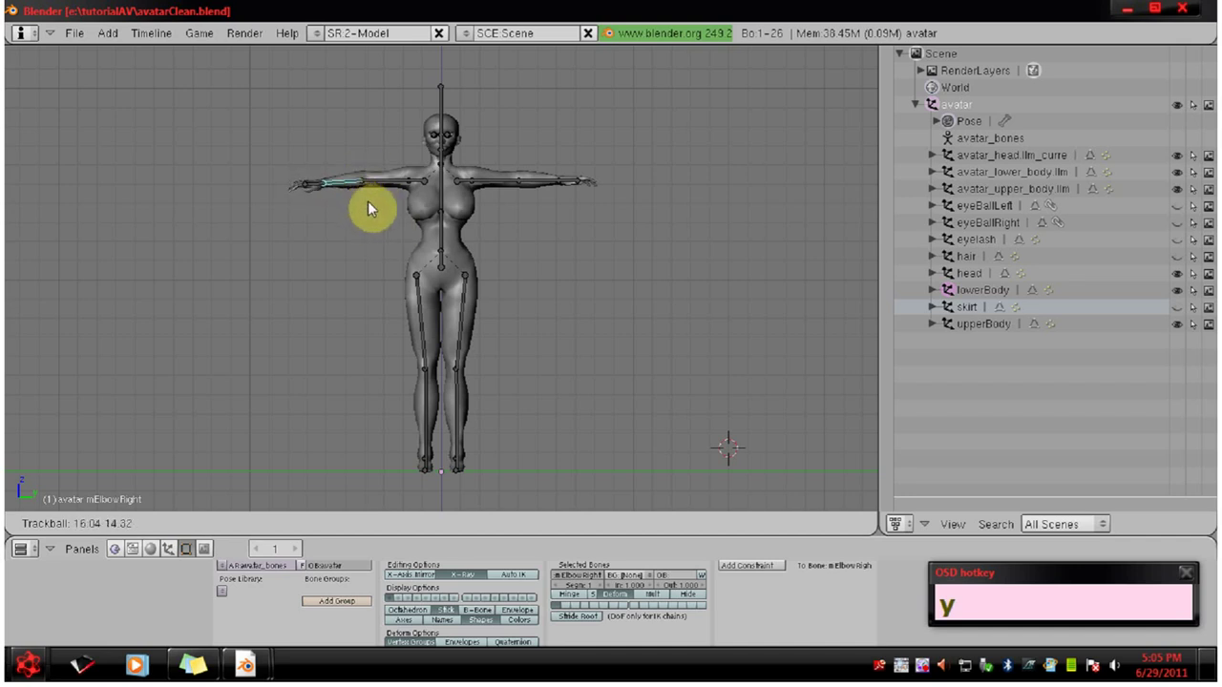
pyautogui.click(373, 190)
# Rotate the right and left shoulder bones to lower both arms
pyautogui.rightClick(400, 187)
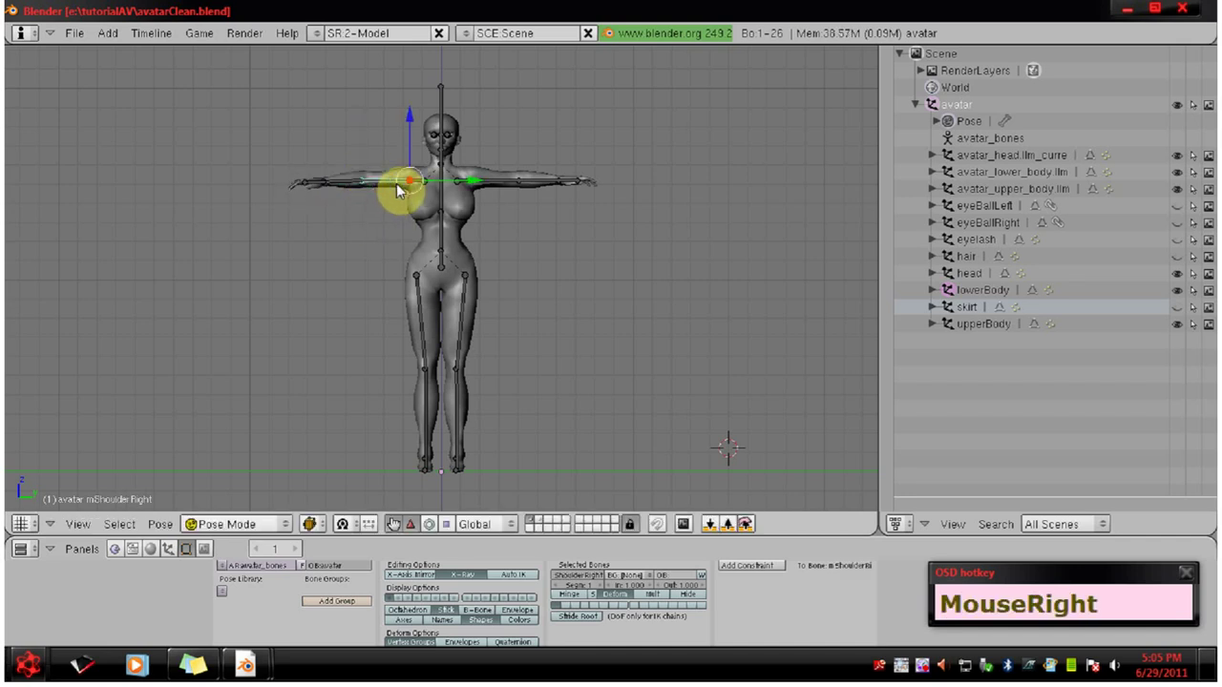
pyautogui.press('r')
pyautogui.click(394, 217)
pyautogui.rightClick(510, 186)
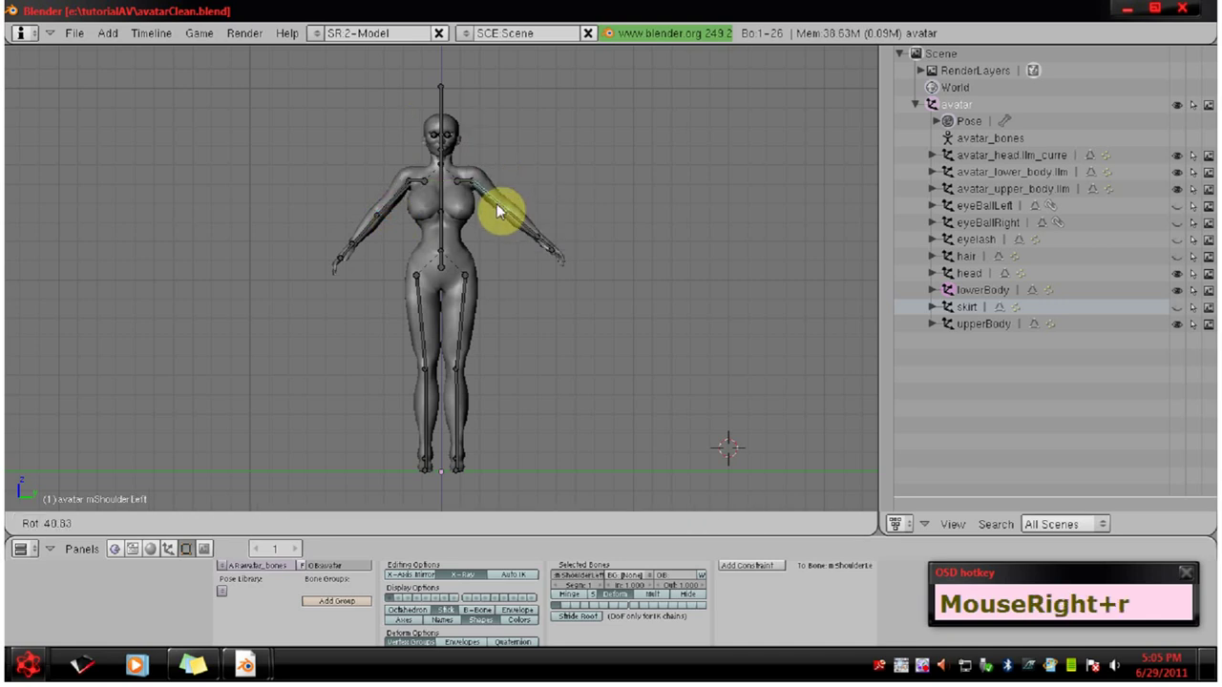
pyautogui.rightClick(489, 220)
pyautogui.press('r')
pyautogui.click(477, 241)
# Rotate the hip bones to spread both legs apart, cancelling a test rotation of the pelvis
pyautogui.rightClick(469, 308)
pyautogui.press('r')
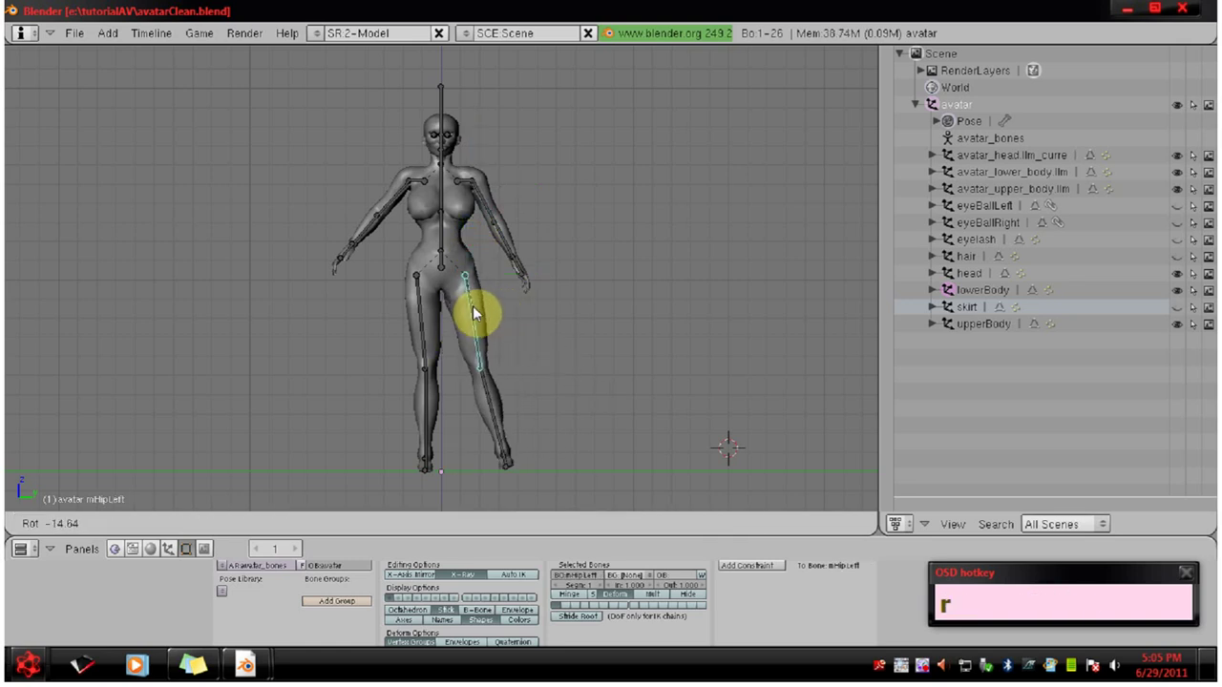
pyautogui.click(478, 309)
pyautogui.rightClick(450, 263)
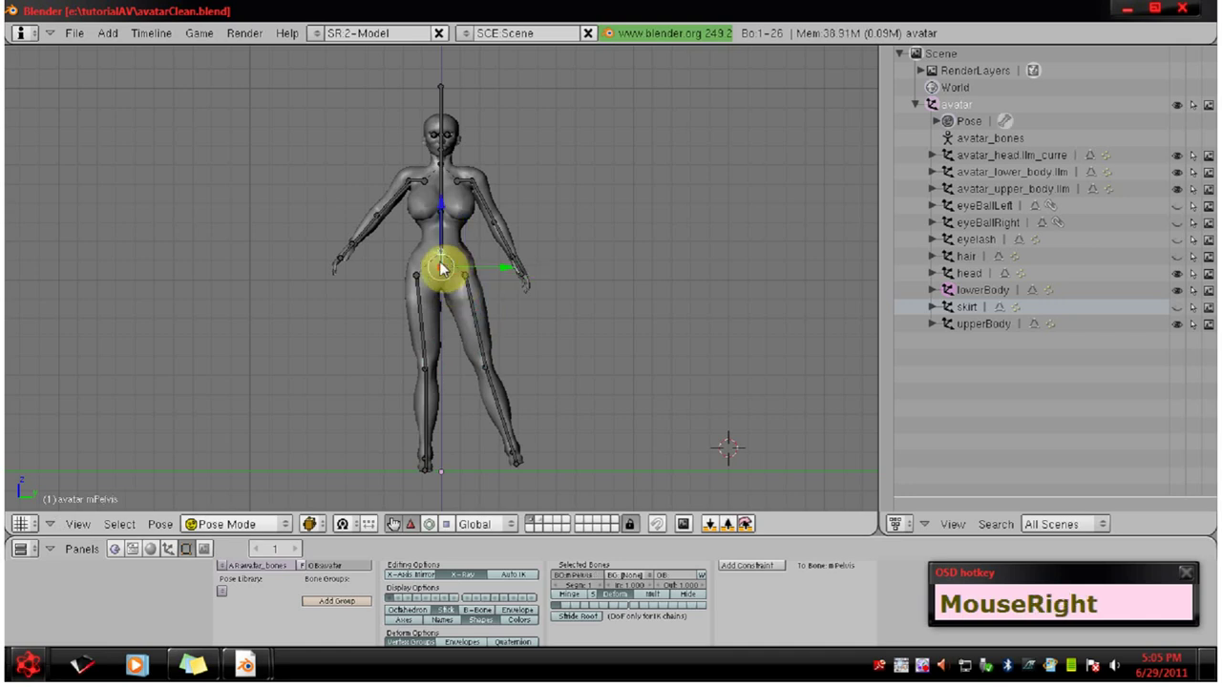
pyautogui.press('r')
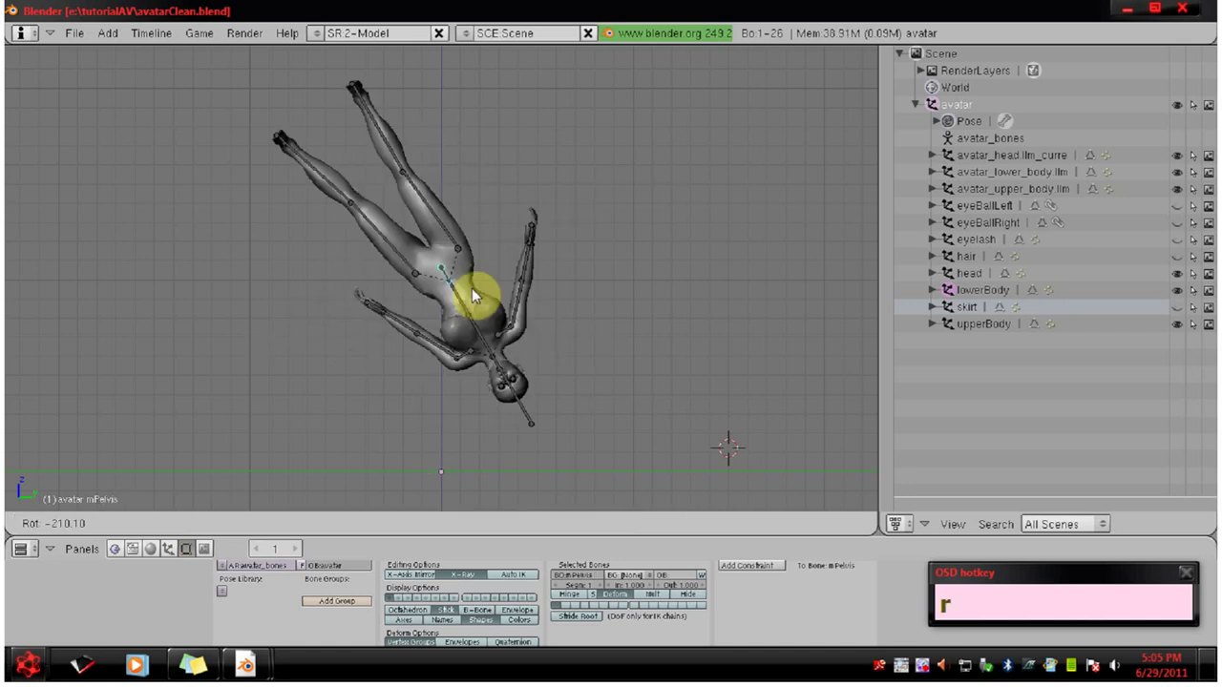
pyautogui.rightClick(444, 271)
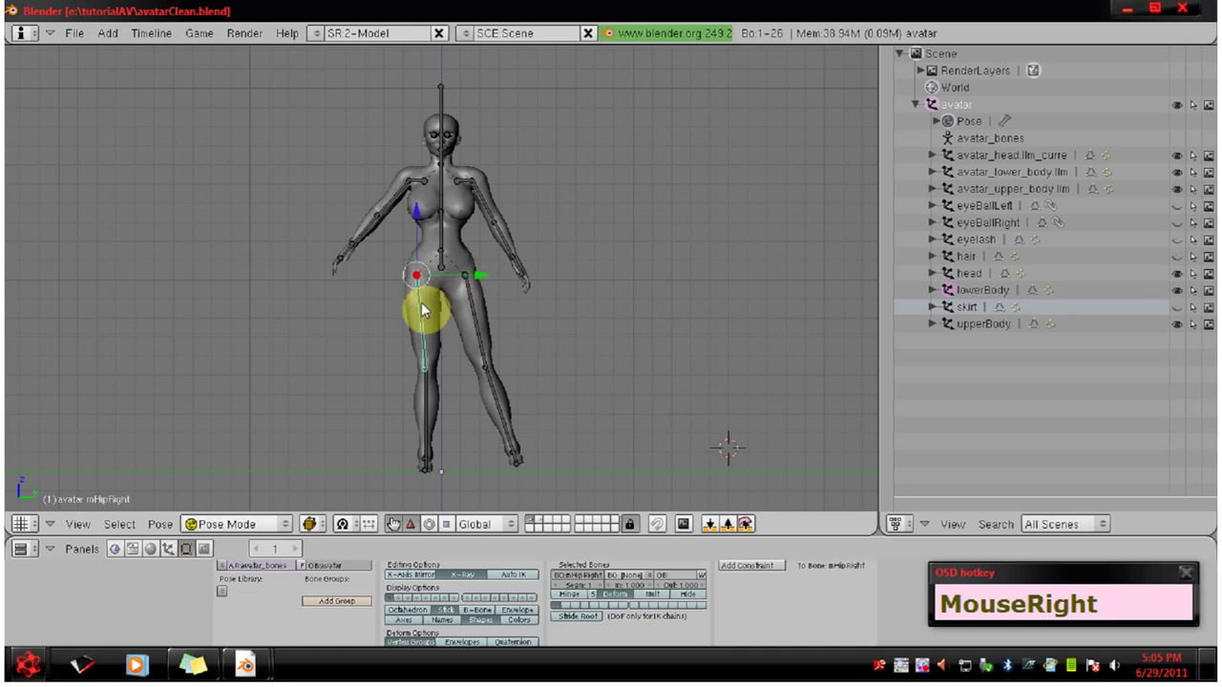
pyautogui.click(423, 307)
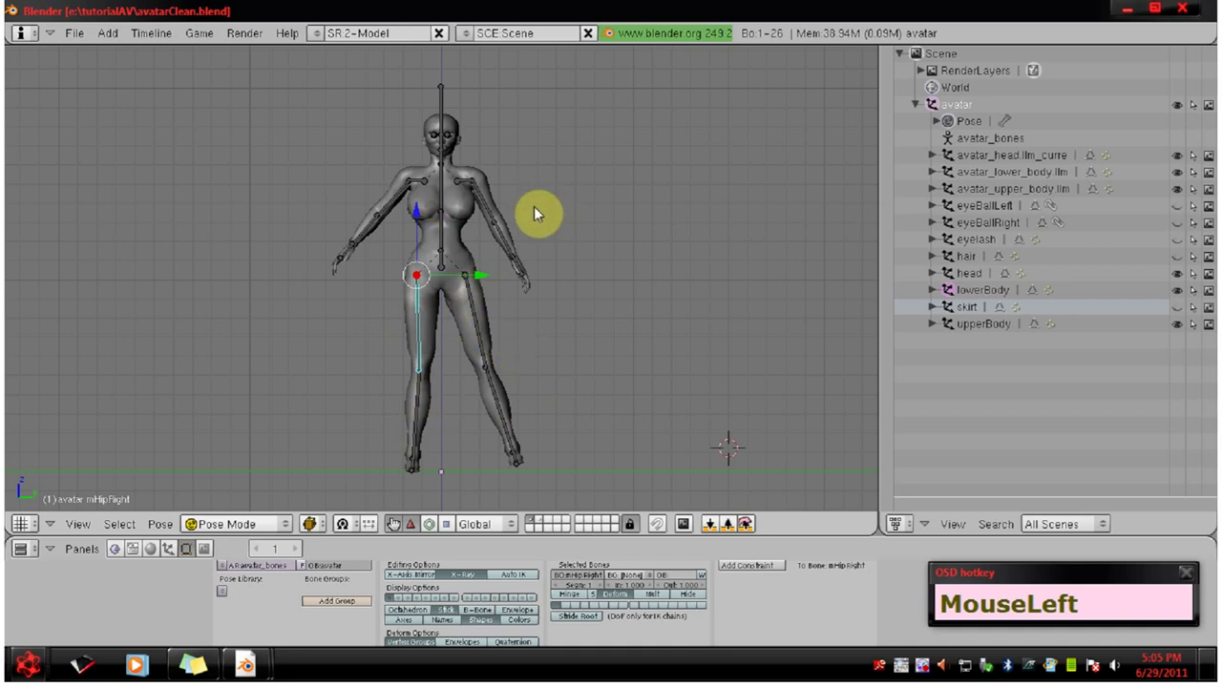
# Select all bones, apply Clear User Transform to restore the T-pose, and deselect them
pyautogui.press('a')
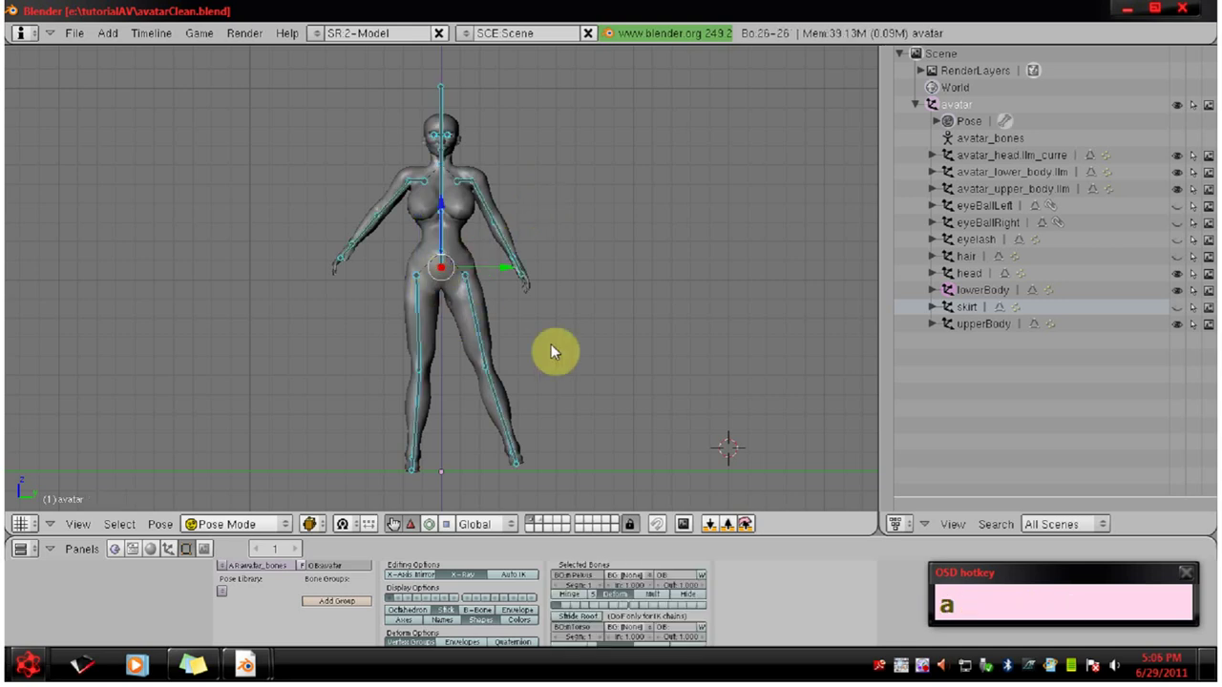
pyautogui.press('w')
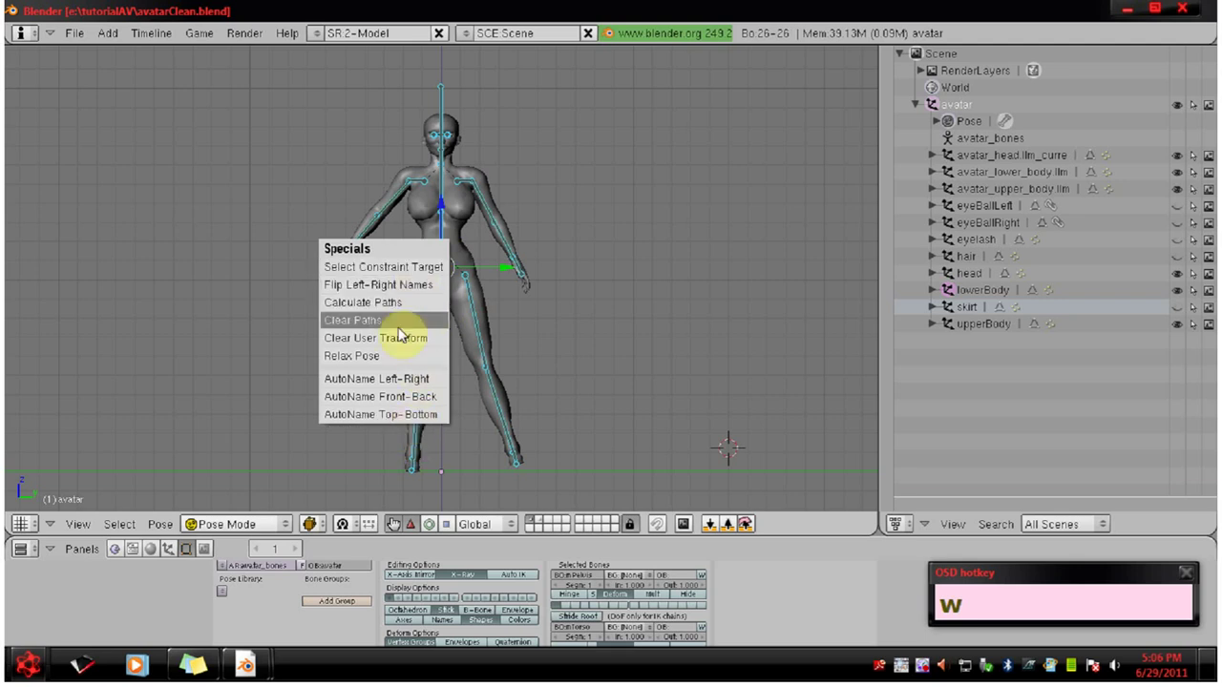
pyautogui.click(354, 339)
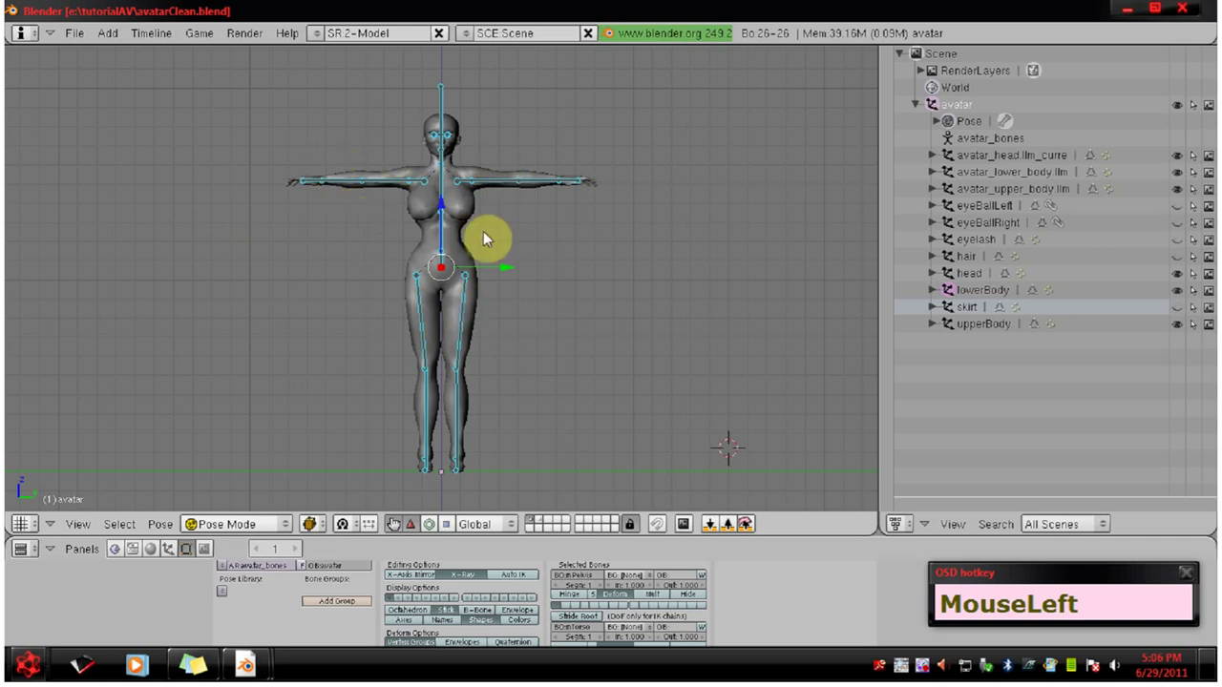
pyautogui.press('a')
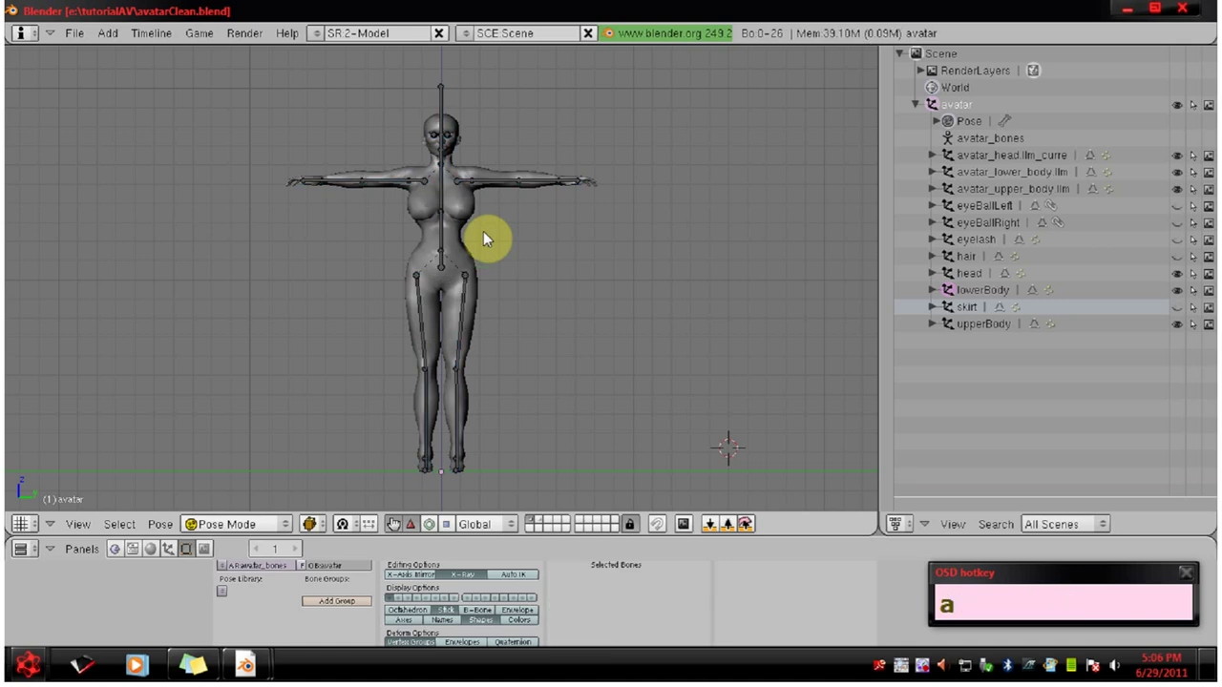